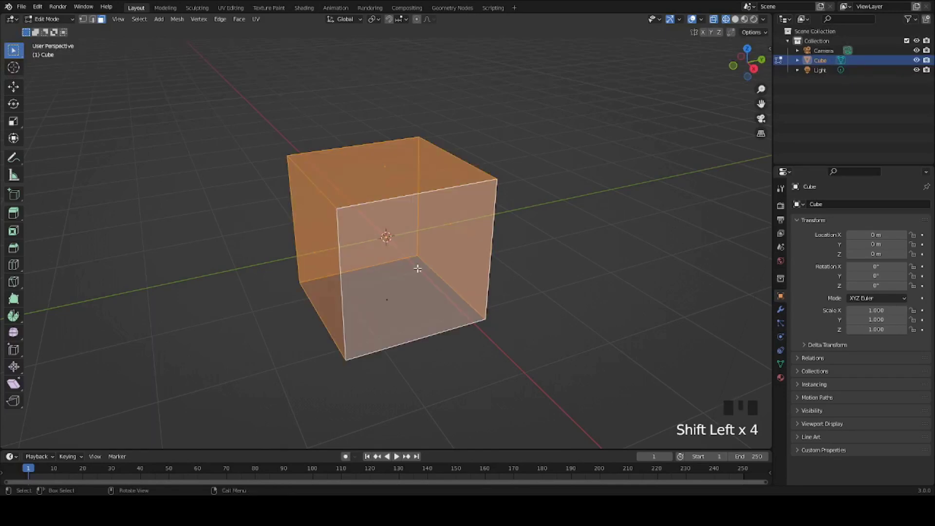
Delete the cube down to its bottom square face and save the file.
{"action": "key", "text": "Delete"}
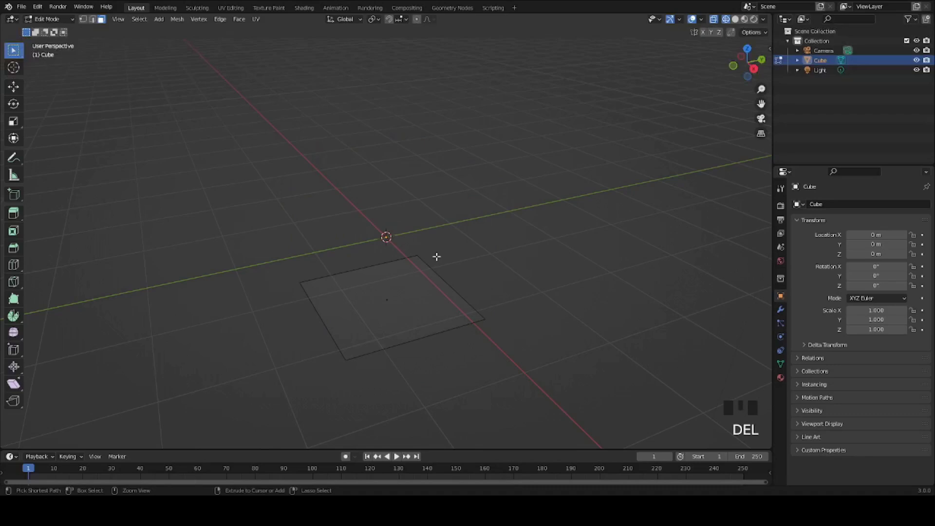
{"action": "key", "text": "ctrl+s"}
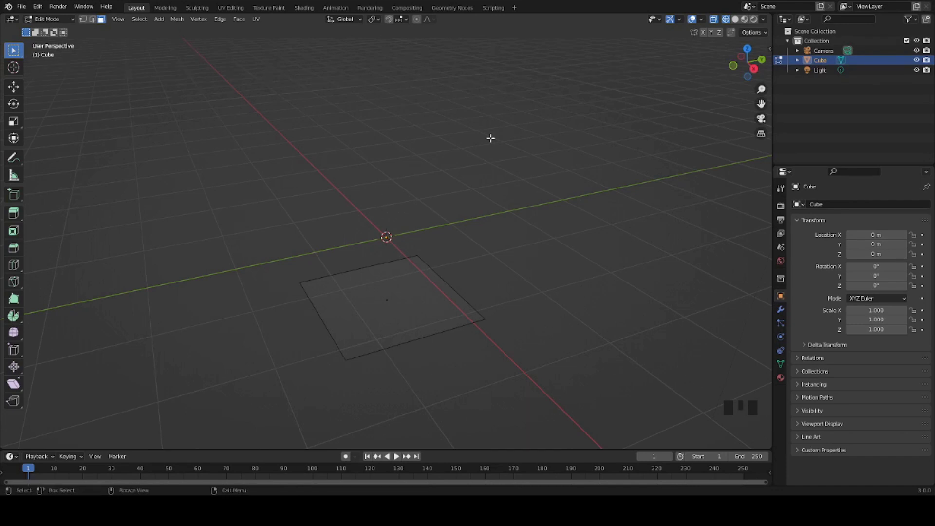
{"action": "left_click", "coordinate": [742, 19]}
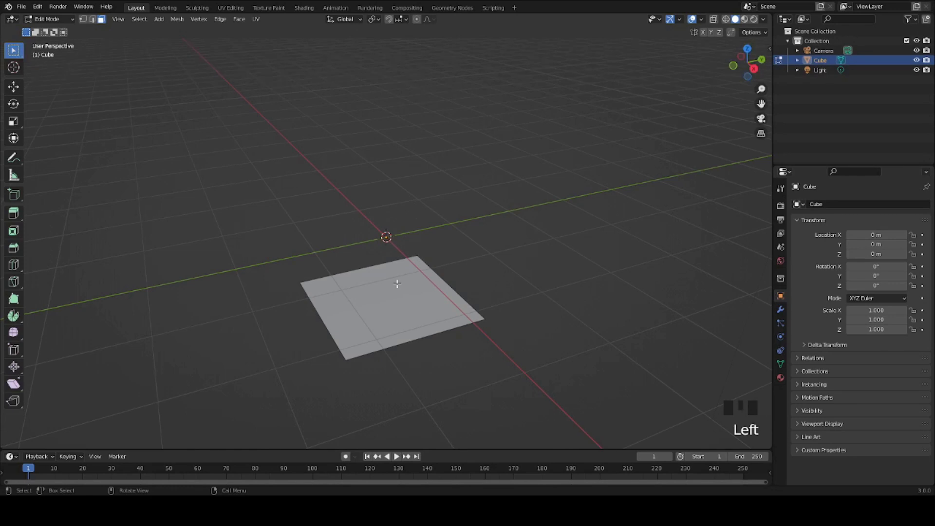
{"action": "key", "text": "Tab"}
Move the plane into position and scale it up five times in Object Mode.
{"action": "key", "text": "g"}
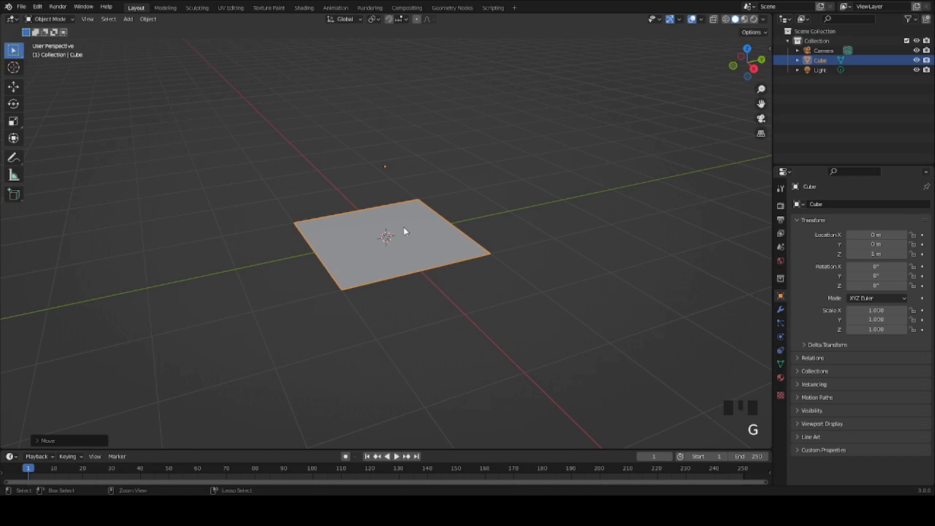
{"action": "left_click_drag", "start_coordinate": [414, 222], "coordinate": [471, 269]}
{"action": "scroll", "scroll_direction": "up", "scroll_amount": 3}
{"action": "scroll", "scroll_direction": "down", "scroll_amount": 3}
{"action": "scroll", "scroll_direction": "down", "scroll_amount": 3}
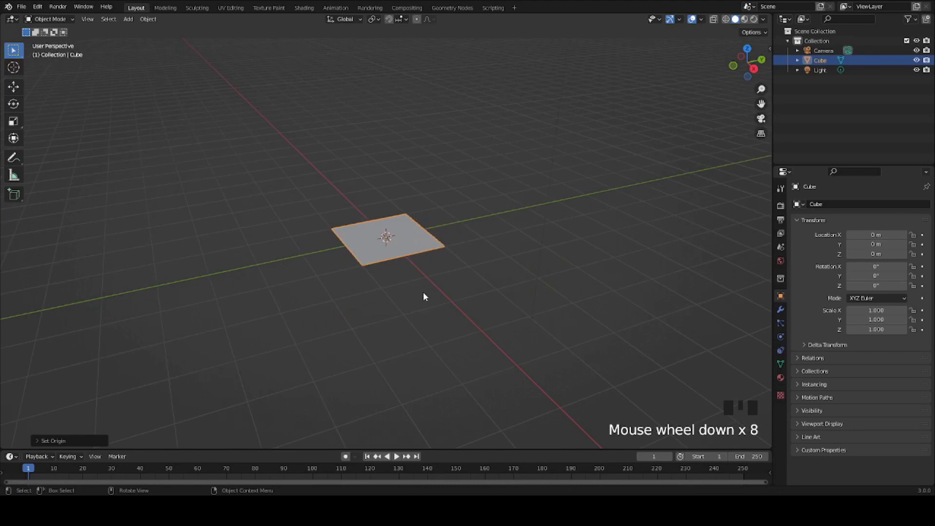
{"action": "key", "text": "s"}
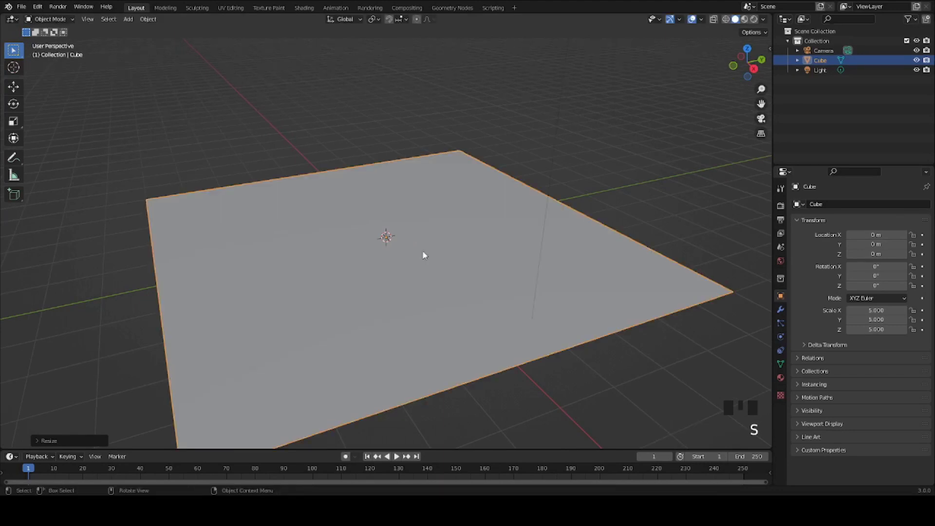
{"action": "left_click_drag", "start_coordinate": [425, 246], "coordinate": [470, 241]}
Duplicate the plane in place as Cube.001.
{"action": "key", "text": "ctrl+z"}
{"action": "scroll", "scroll_direction": "up", "scroll_amount": 3}
{"action": "scroll", "scroll_direction": "down", "scroll_amount": 3}
{"action": "scroll", "scroll_direction": "down", "scroll_amount": 3}
{"action": "scroll", "scroll_direction": "up", "scroll_amount": 3}
{"action": "key", "text": "shift+d"}
{"action": "key", "text": "s"}
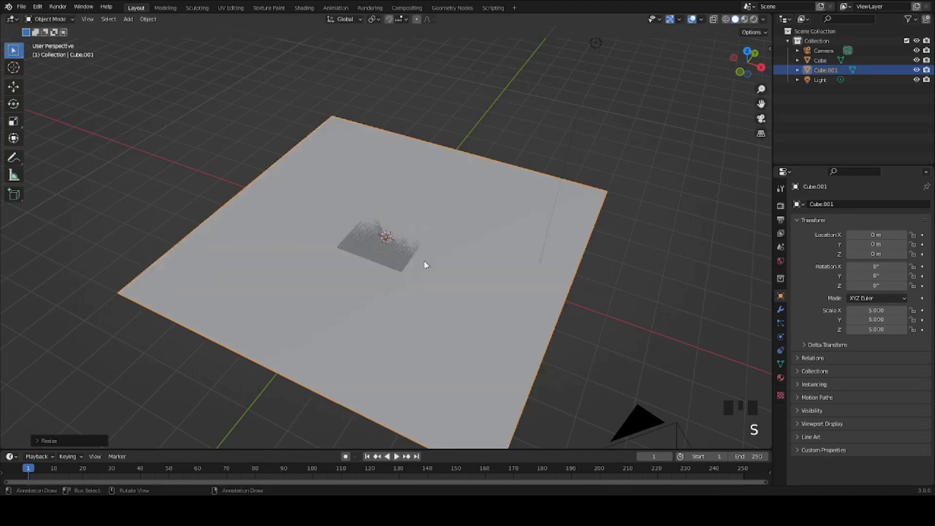
Rotate the copy 90° on X and move it 8 m along Y as an upright backdrop wall.
{"action": "key", "text": "r"}
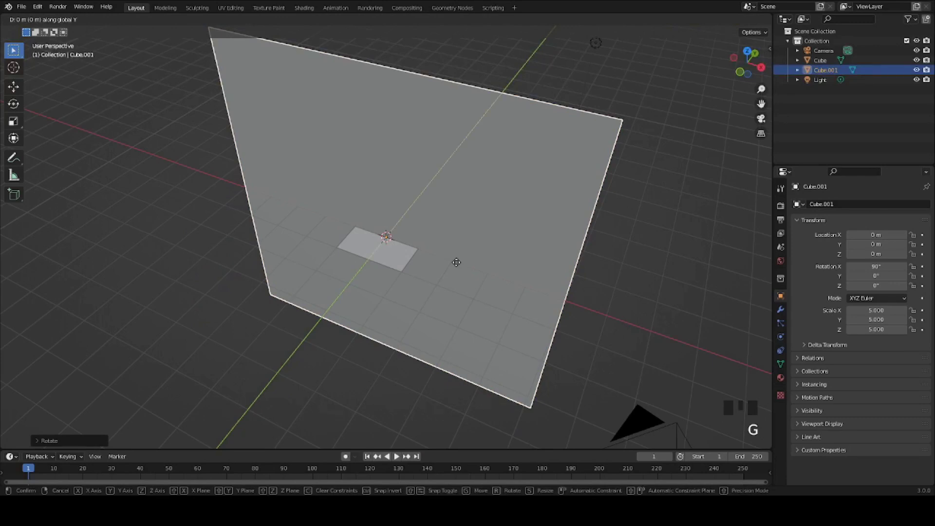
{"action": "left_click_drag", "start_coordinate": [559, 221], "coordinate": [495, 227]}
{"action": "key", "text": "KP_0"}
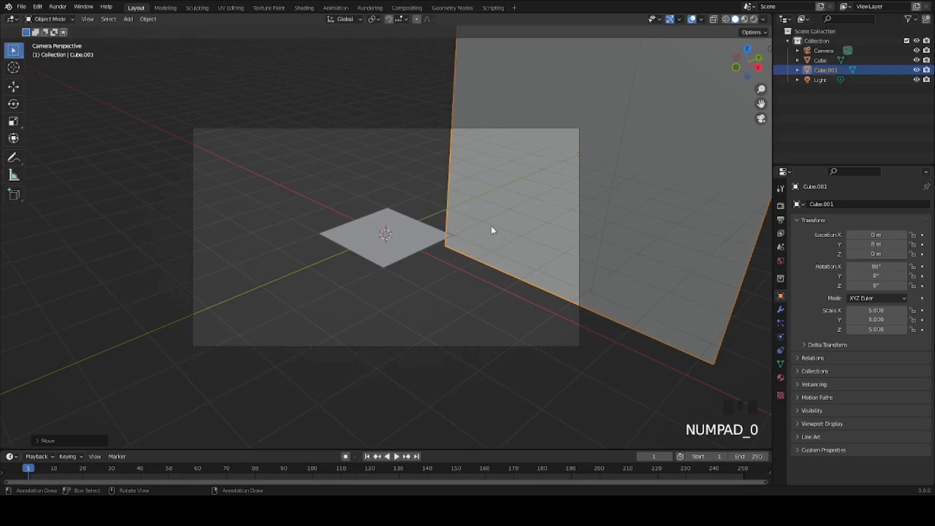
{"action": "key", "text": "KP_1"}
{"action": "left_click_drag", "start_coordinate": [525, 234], "coordinate": [411, 231]}
Scale the original floor plane to twice its size.
{"action": "left_click", "coordinate": [411, 231]}
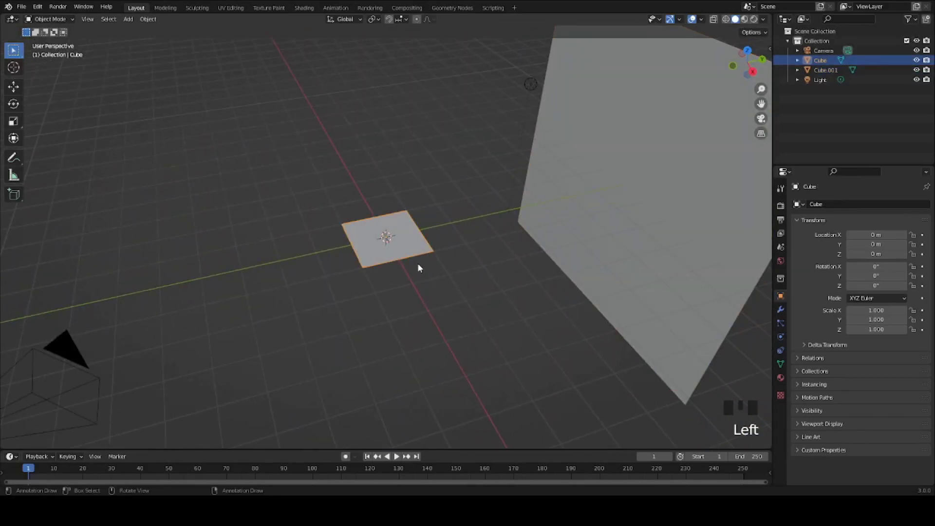
{"action": "key", "text": "s"}
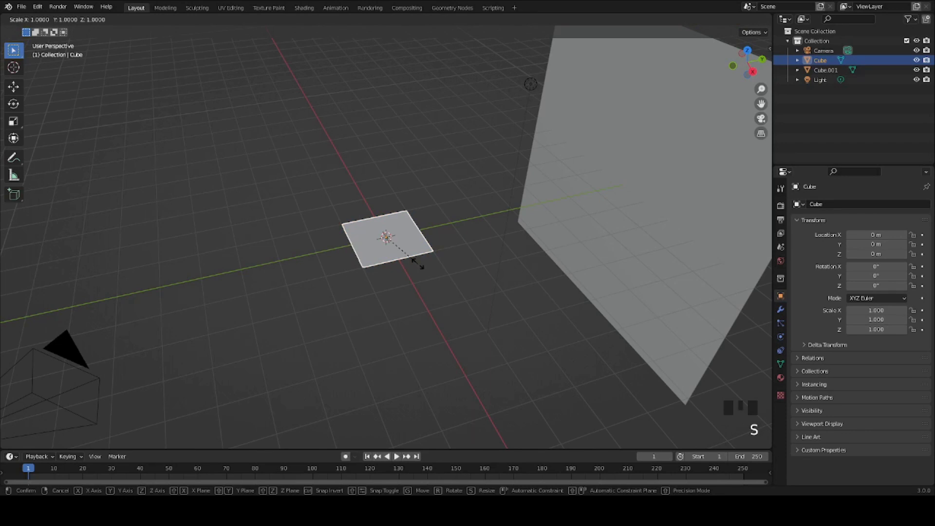
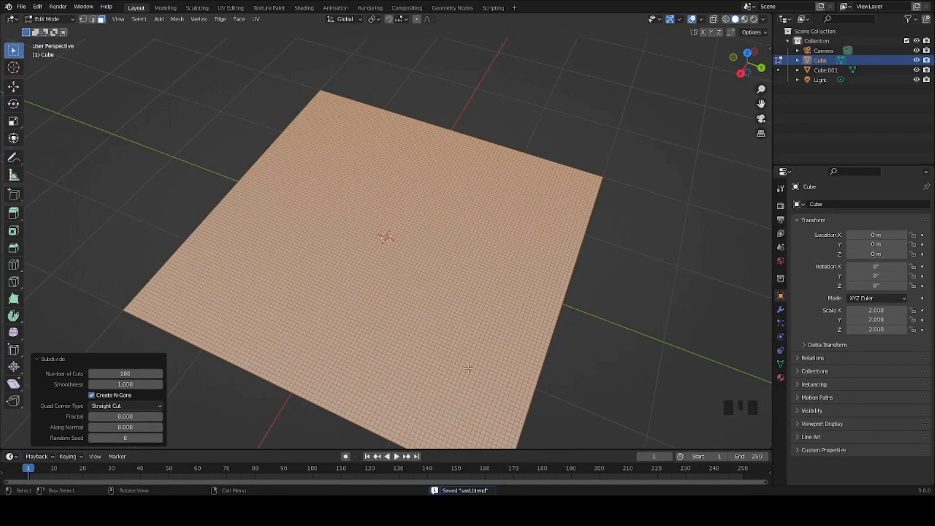
Leave Edit Mode with the subdivided plane, save the project and check the camera view.
{"action": "key", "text": "ctrl+s"}
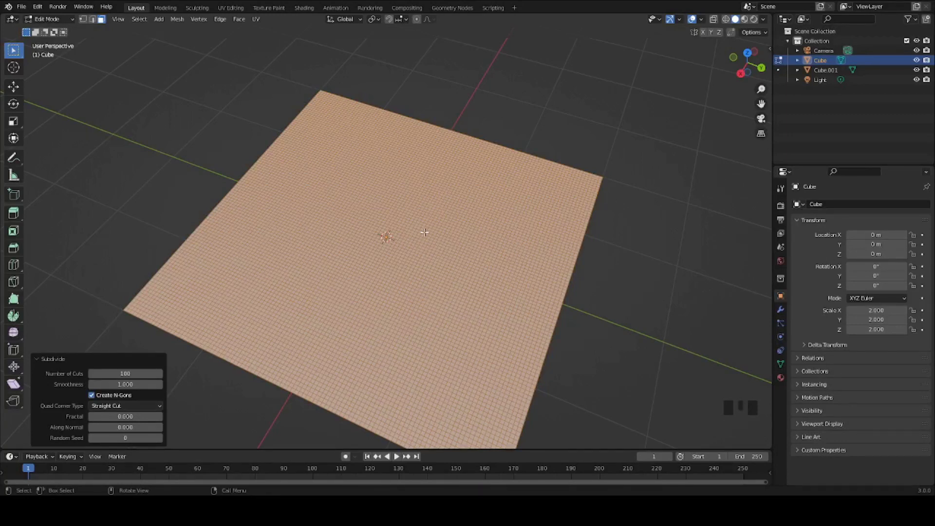
{"action": "key", "text": "Tab"}
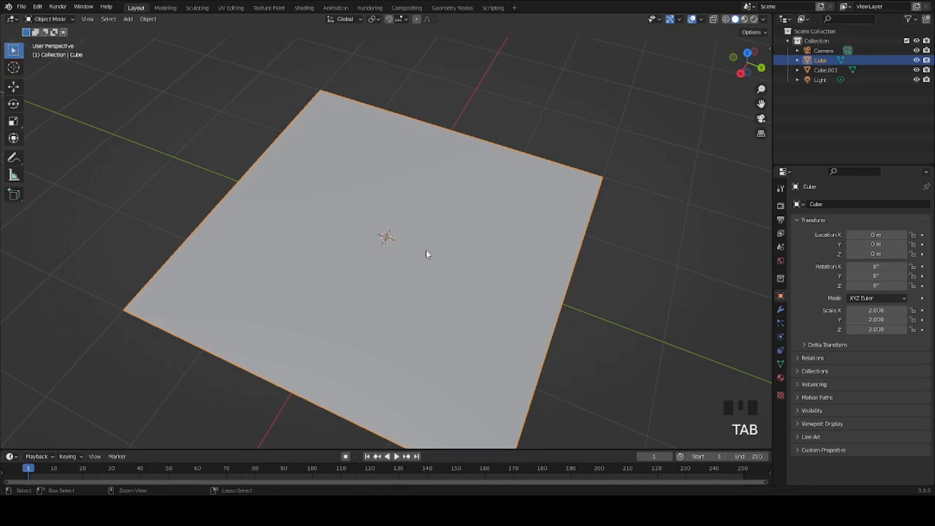
{"action": "key", "text": "ctrl+s"}
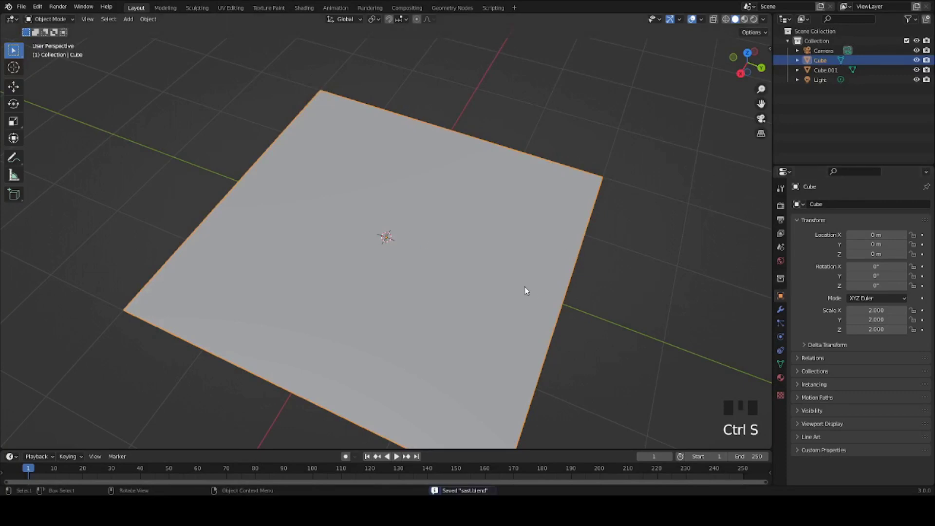
{"action": "key", "text": "KP_1"}
{"action": "key", "text": "KP_0"}
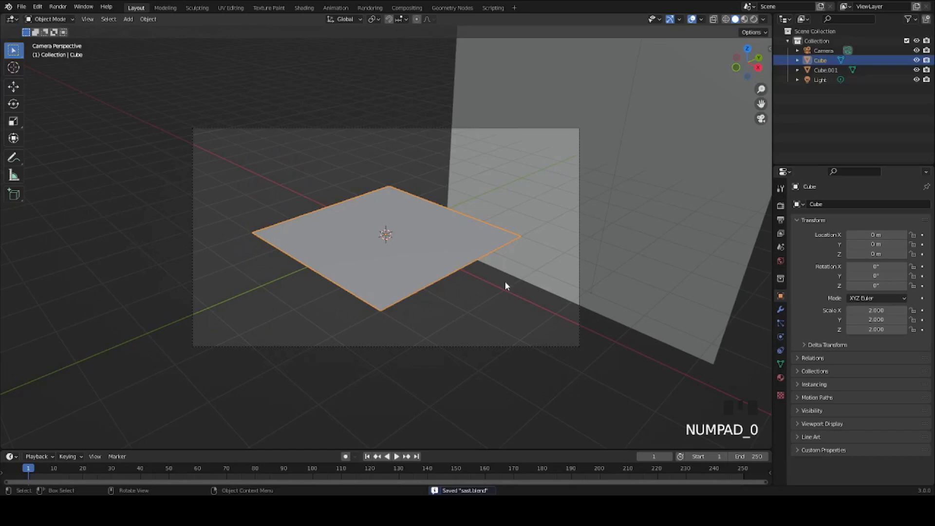
Select the camera and clear its location and rotation.
{"action": "left_click", "coordinate": [572, 129]}
{"action": "left_click", "coordinate": [570, 132]}
{"action": "left_click_drag", "start_coordinate": [631, 182], "coordinate": [540, 237]}
{"action": "scroll", "scroll_direction": "down", "scroll_amount": 3}
{"action": "left_click_drag", "start_coordinate": [471, 290], "coordinate": [419, 335]}
{"action": "key", "text": "alt+r"}
{"action": "key", "text": "alt+g"}
Rotate the camera 90° on X and place it at Y -8 m facing the backdrop, then save.
{"action": "key", "text": "r"}
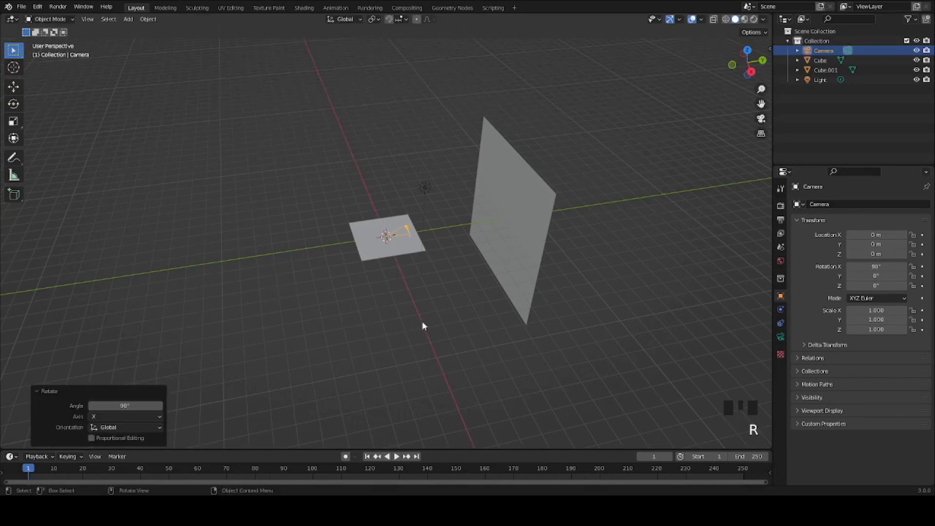
{"action": "key", "text": "g"}
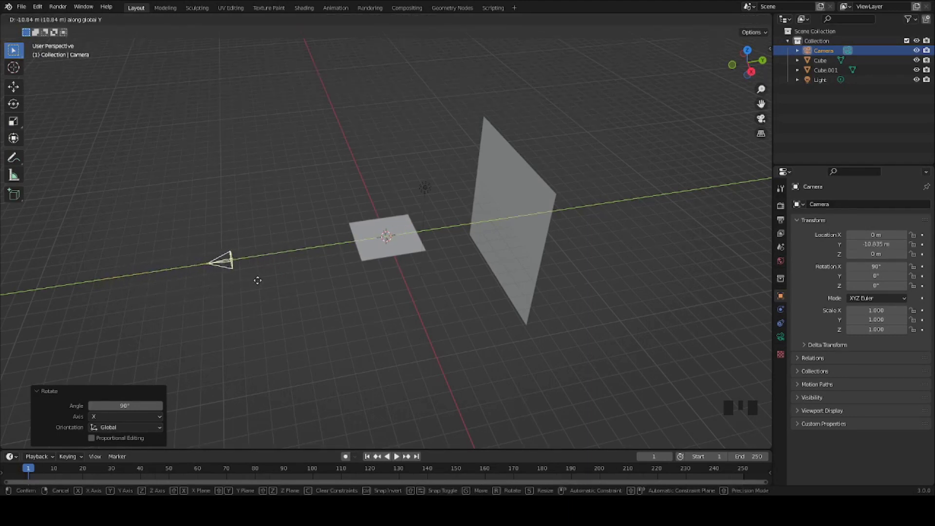
{"action": "key", "text": "ctrl+z"}
{"action": "key", "text": "g"}
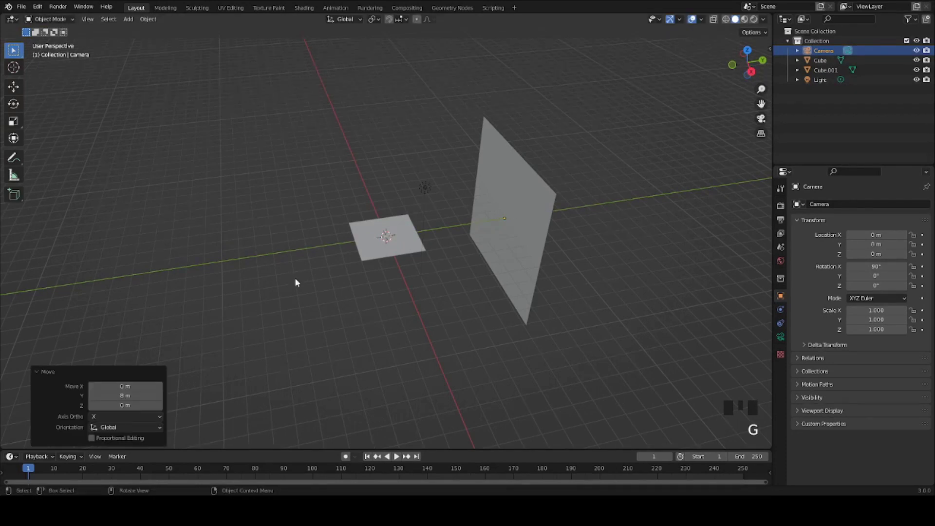
{"action": "key", "text": "ctrl+z"}
{"action": "key", "text": "g"}
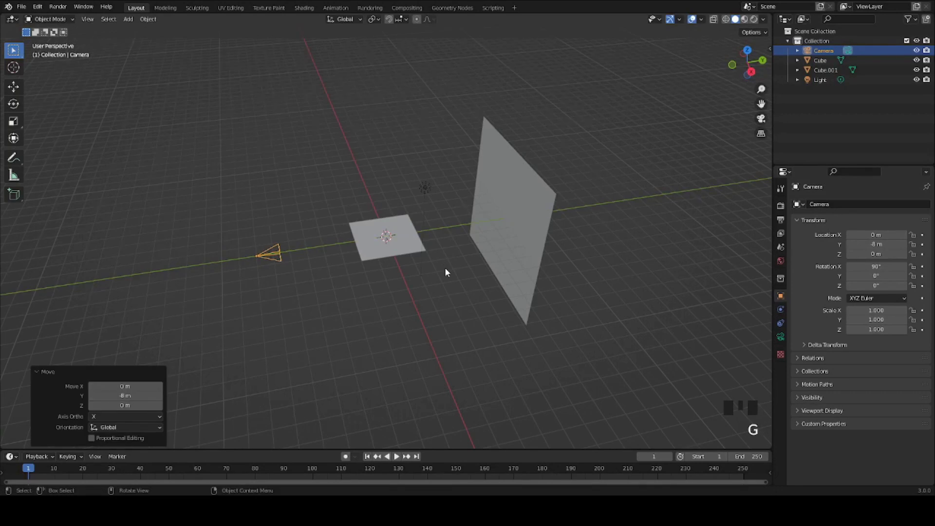
{"action": "key", "text": "KP_0"}
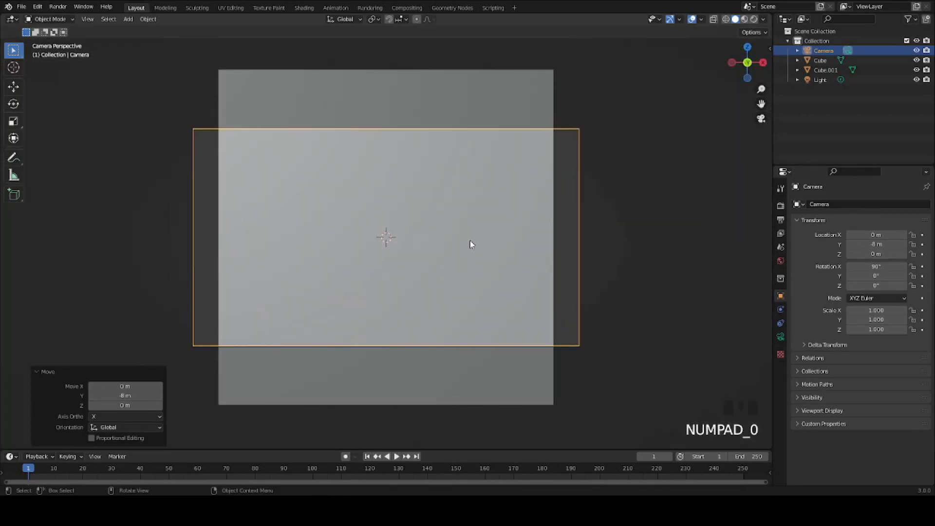
{"action": "key", "text": "ctrl+s"}
Select the floor plane ready for modifiers.
{"action": "left_click", "coordinate": [413, 242]}
{"action": "left_click_drag", "start_coordinate": [463, 228], "coordinate": [441, 251]}
{"action": "left_click", "coordinate": [441, 251]}
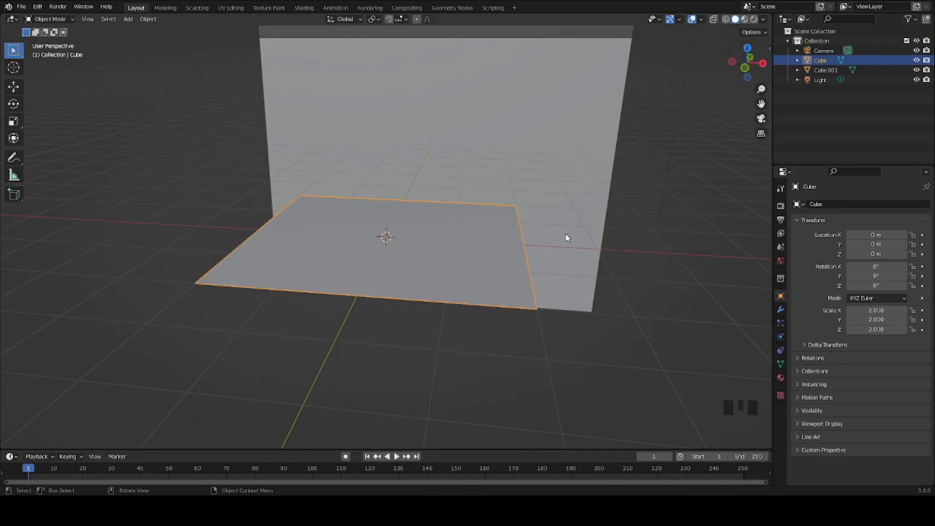
Add a Displace modifier with a Clouds texture to the plane.
{"action": "left_click", "coordinate": [781, 309]}
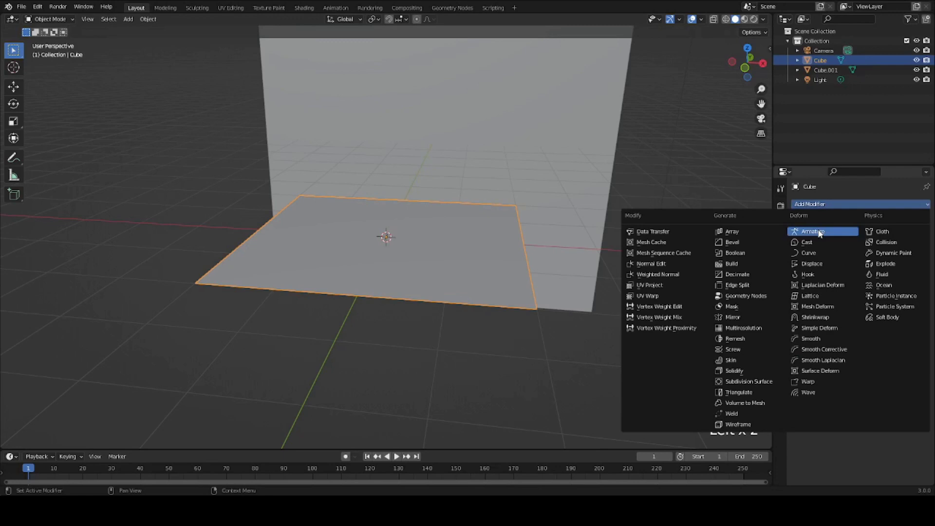
{"action": "left_click_drag", "start_coordinate": [819, 262], "coordinate": [601, 276]}
{"action": "key", "text": "KP_0"}
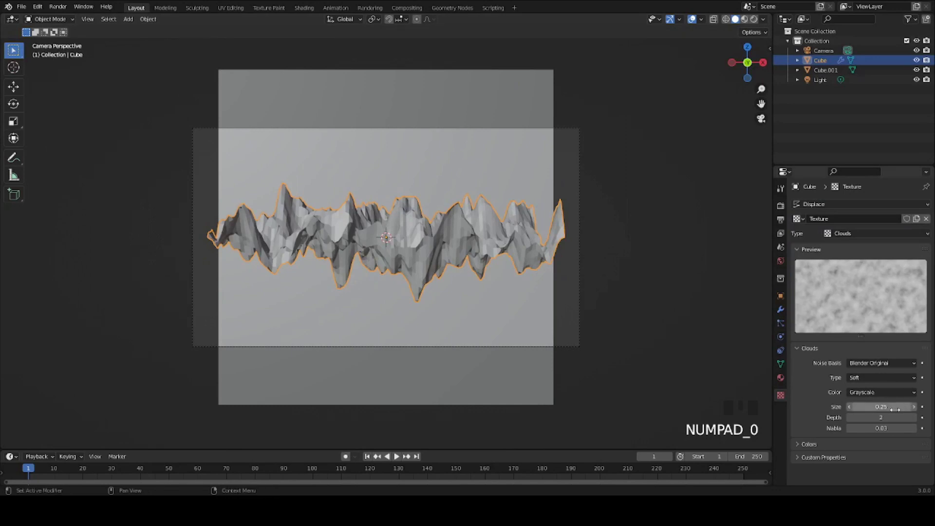
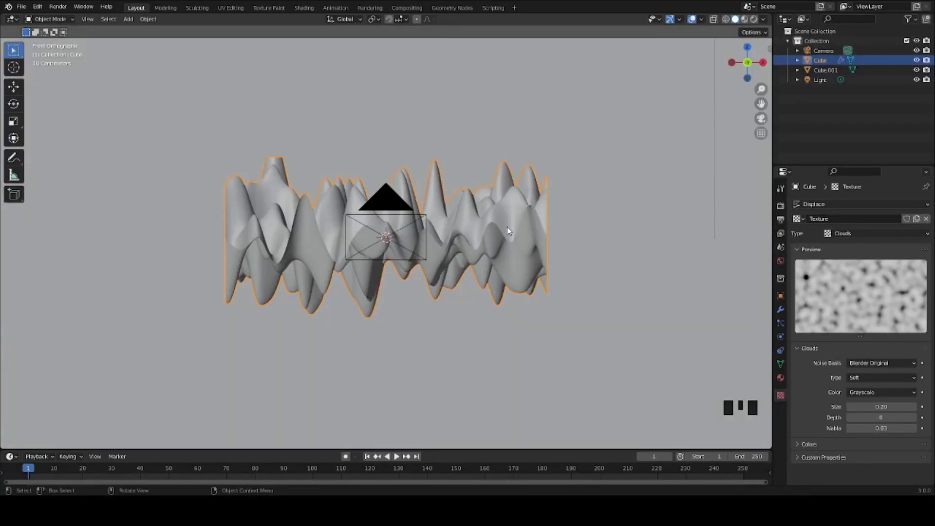
Rotate the displaced plane 90° on X to face the camera and save.
{"action": "key", "text": "r"}
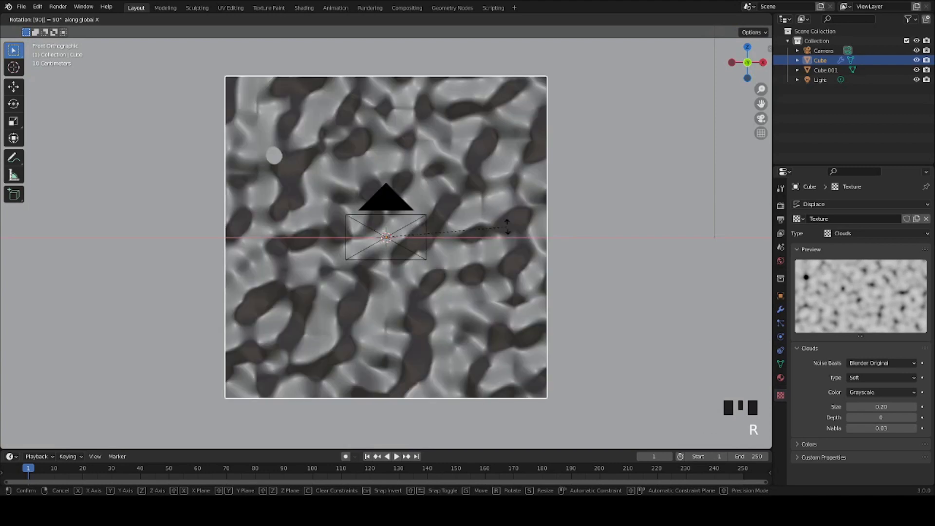
{"action": "key", "text": "KP_0"}
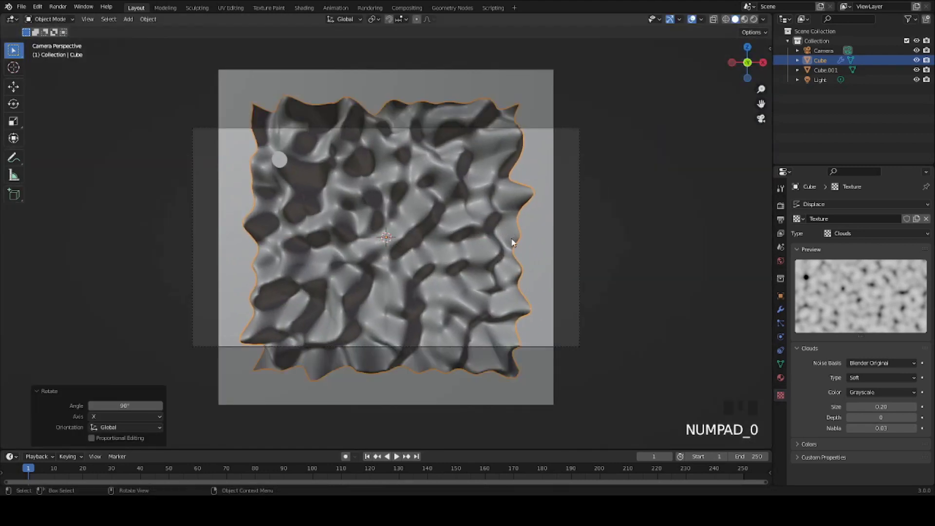
{"action": "key", "text": "ctrl+s"}
{"action": "left_click", "coordinate": [782, 313]}
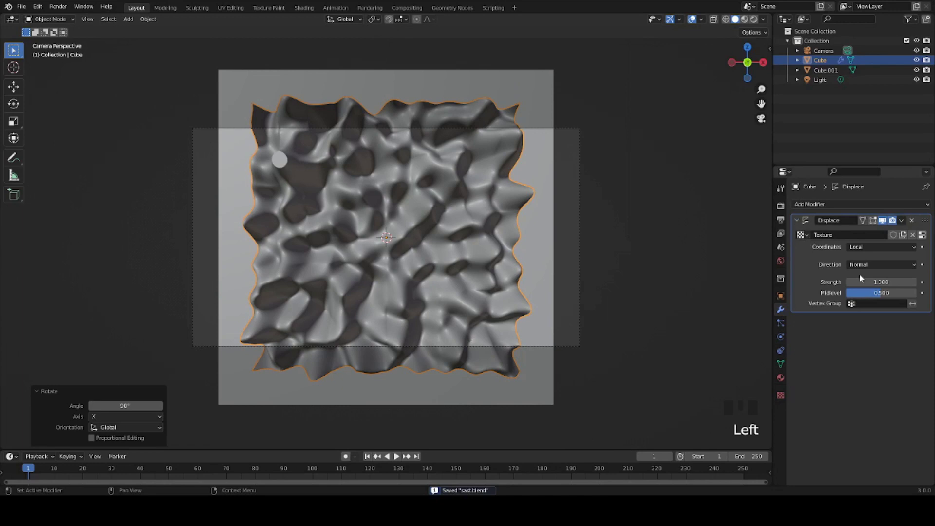
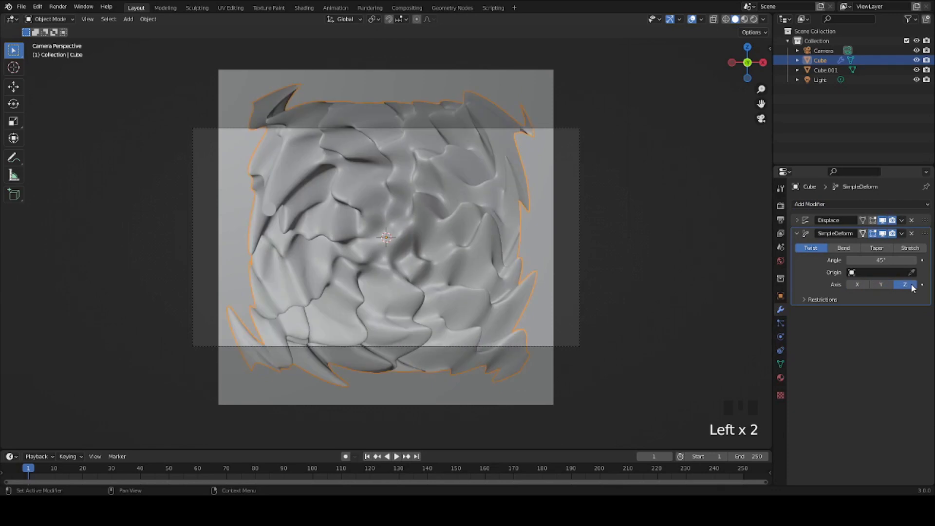
Set the Simple Deform twist angle to 1080° and save.
{"action": "left_click_drag", "start_coordinate": [482, 208], "coordinate": [434, 231]}
{"action": "key", "text": "KP_0"}
{"action": "left_click_drag", "start_coordinate": [884, 233], "coordinate": [633, 213]}
{"action": "left_click_drag", "start_coordinate": [633, 213], "coordinate": [529, 259]}
{"action": "key", "text": "KP_0"}
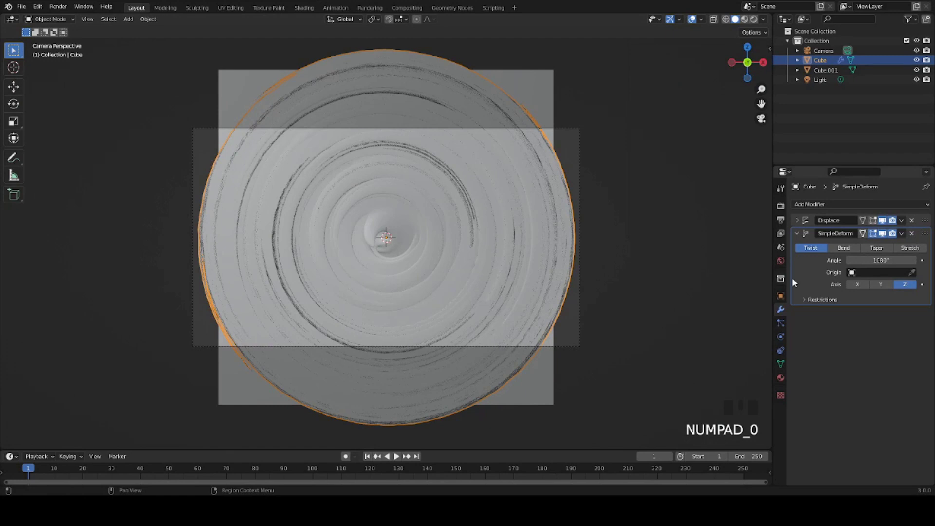
{"action": "left_click_drag", "start_coordinate": [885, 288], "coordinate": [431, 213]}
{"action": "key", "text": "ctrl+s"}
Try the twist on a different axis, then return it to the vertical Z axis.
{"action": "scroll", "scroll_direction": "up", "scroll_amount": 3}
{"action": "scroll", "scroll_direction": "down", "scroll_amount": 3}
{"action": "left_click_drag", "start_coordinate": [454, 180], "coordinate": [455, 214]}
{"action": "key", "text": "KP_0"}
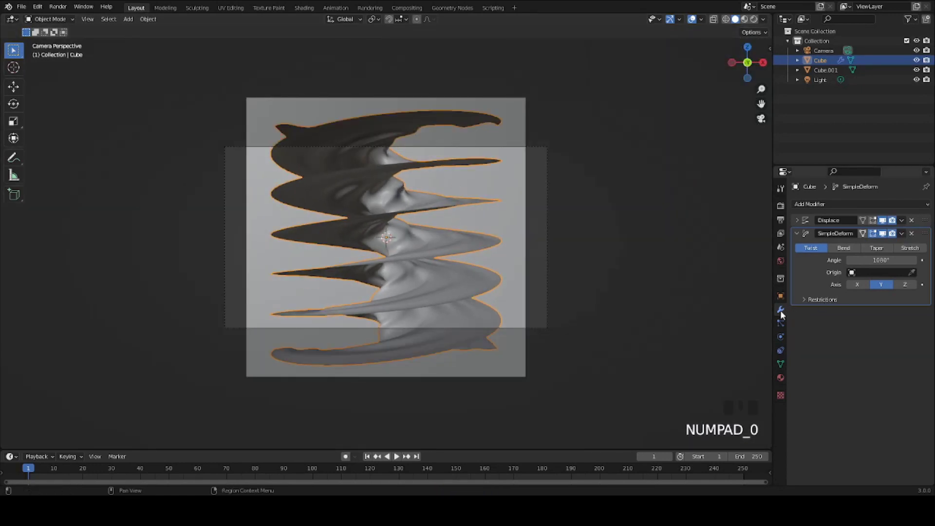
{"action": "left_click_drag", "start_coordinate": [905, 286], "coordinate": [688, 278]}
{"action": "key", "text": "ctrl+s"}
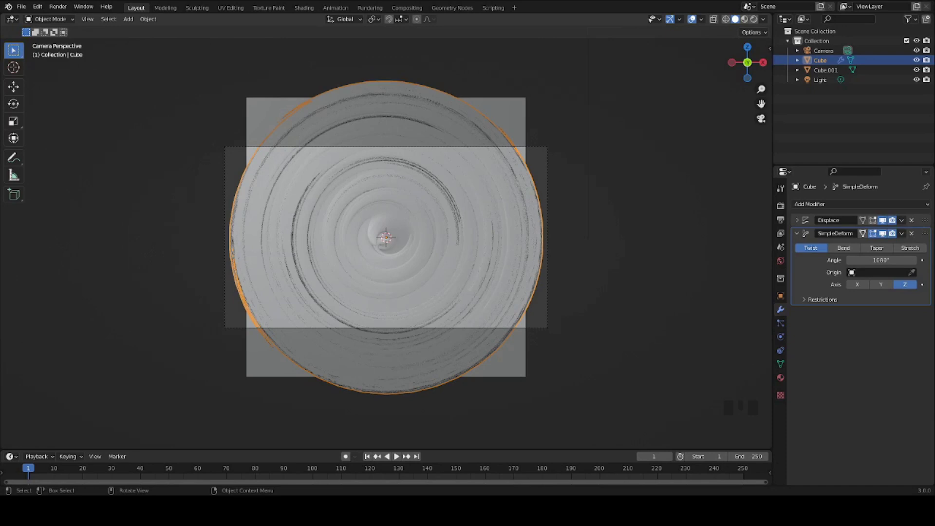
{"action": "scroll", "scroll_direction": "up", "scroll_amount": 3}
{"action": "scroll", "scroll_direction": "down", "scroll_amount": 3}
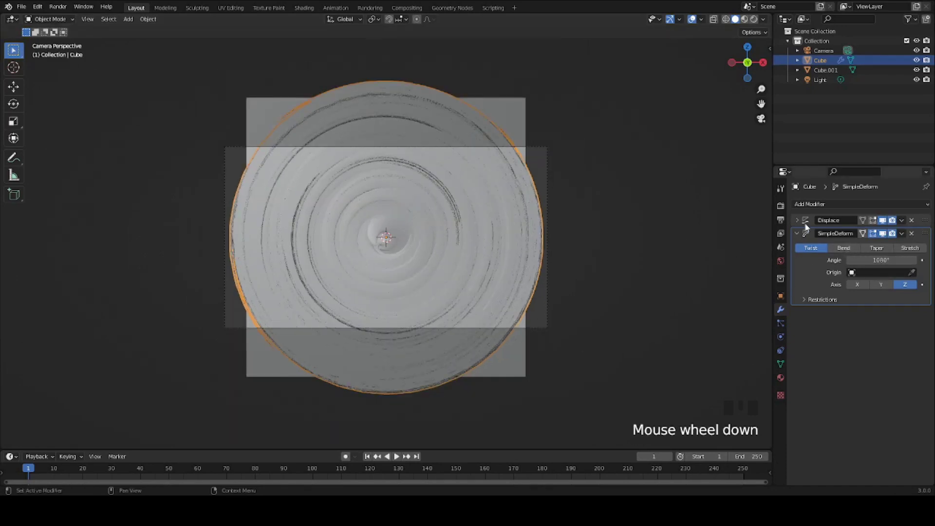
Raise the Displace modifier strength to 5 for a tangled swirl.
{"action": "left_click_drag", "start_coordinate": [802, 220], "coordinate": [562, 213]}
{"action": "key", "text": "ctrl+s"}
{"action": "scroll", "scroll_direction": "down", "scroll_amount": 3}
{"action": "left_click_drag", "start_coordinate": [537, 174], "coordinate": [455, 238]}
{"action": "scroll", "scroll_direction": "down", "scroll_amount": 3}
{"action": "left_click_drag", "start_coordinate": [488, 218], "coordinate": [462, 230]}
Check the scene through the camera, save, and select the backdrop plane Cube.001.
{"action": "key", "text": "KP_0"}
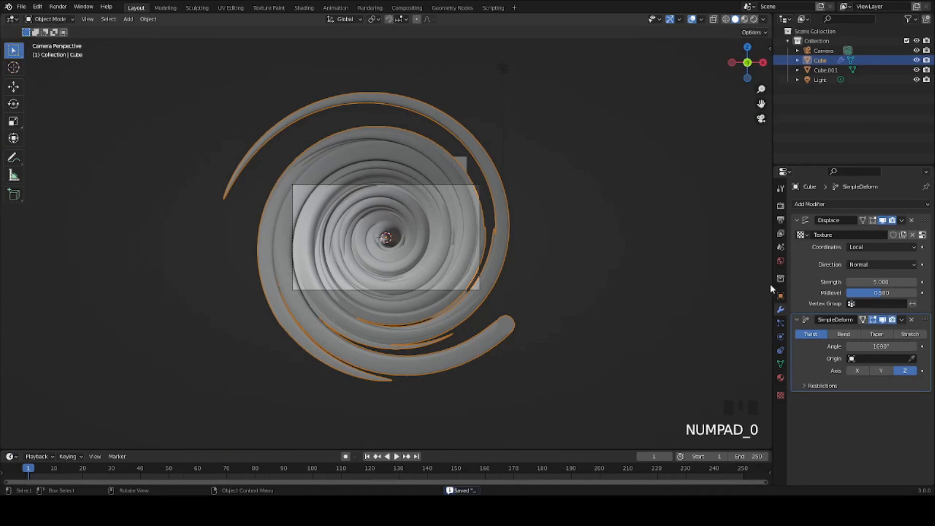
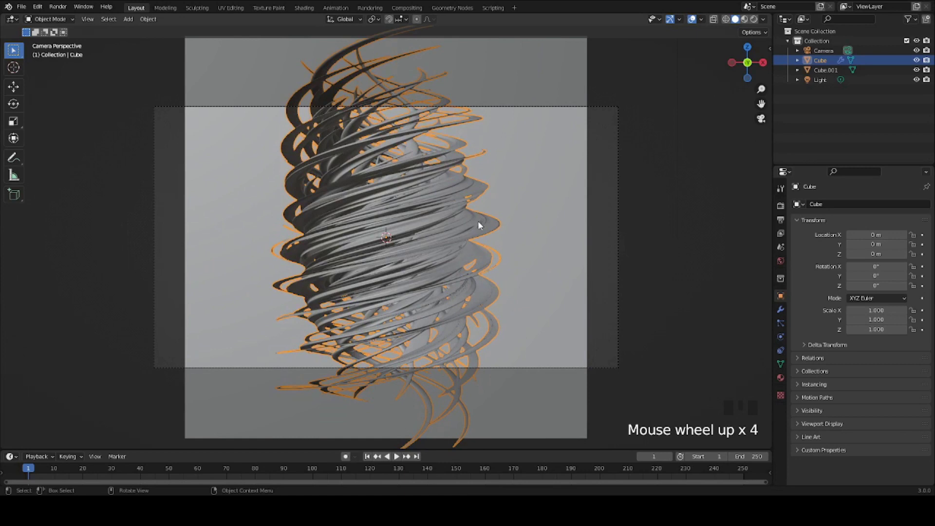
{"action": "key", "text": "ctrl+s"}
{"action": "left_click", "coordinate": [584, 107]}
{"action": "scroll", "scroll_direction": "down", "scroll_amount": 3}
{"action": "left_click", "coordinate": [432, 220]}
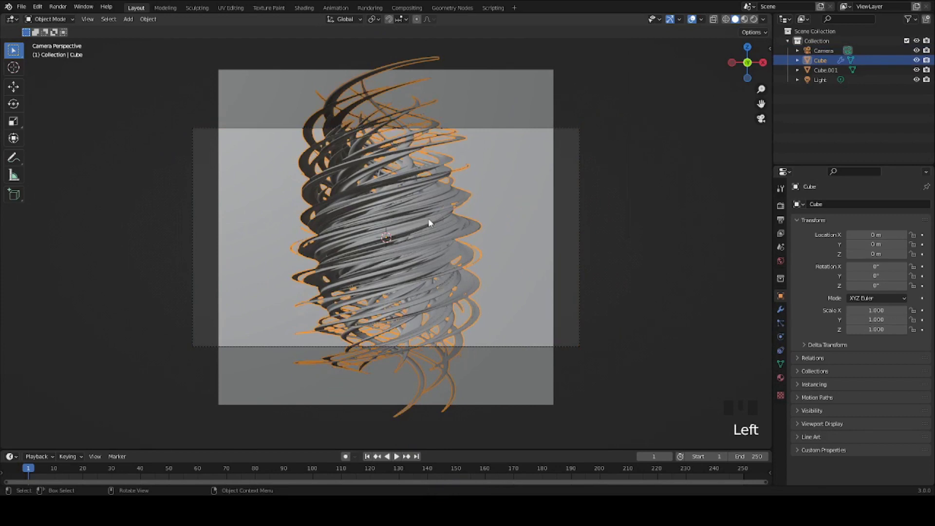
{"action": "left_click", "coordinate": [532, 229]}
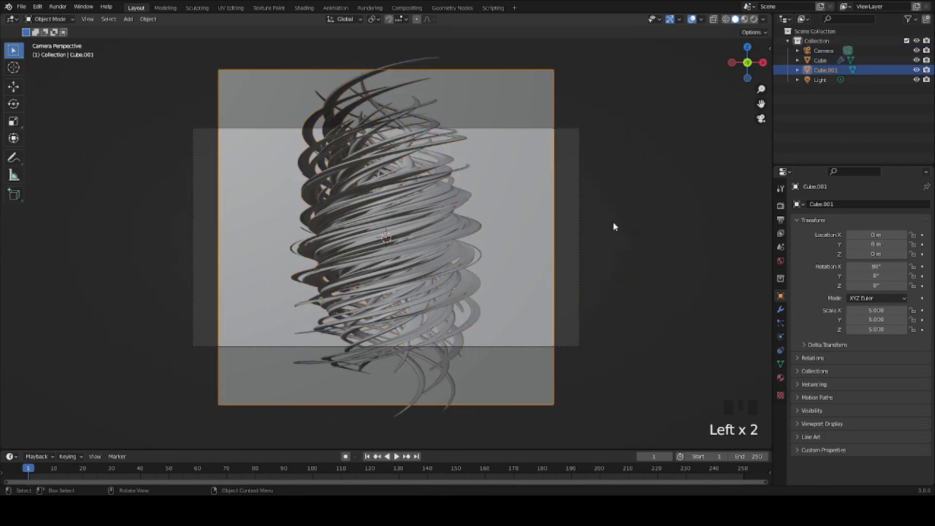
Scale the backdrop to about 6.1 on X and 4.0 on Y, save, and select the tornado.
{"action": "key", "text": "s"}
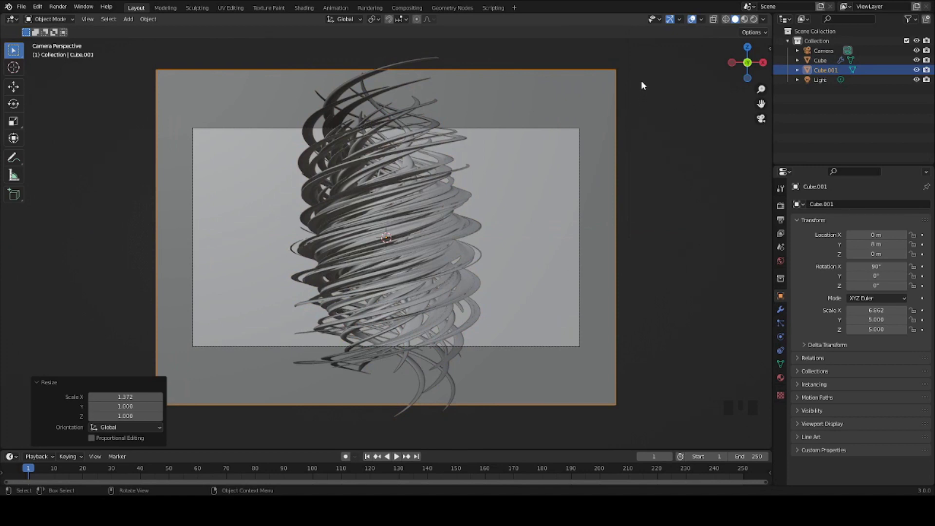
{"action": "key", "text": "s"}
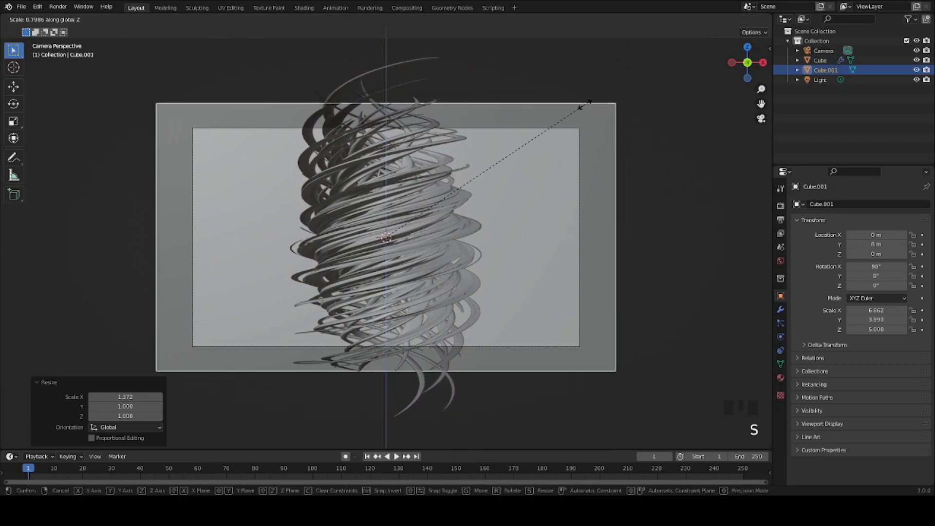
{"action": "key", "text": "ctrl+s"}
{"action": "key", "text": "s"}
{"action": "key", "text": "ctrl+s"}
{"action": "left_click", "coordinate": [429, 224]}
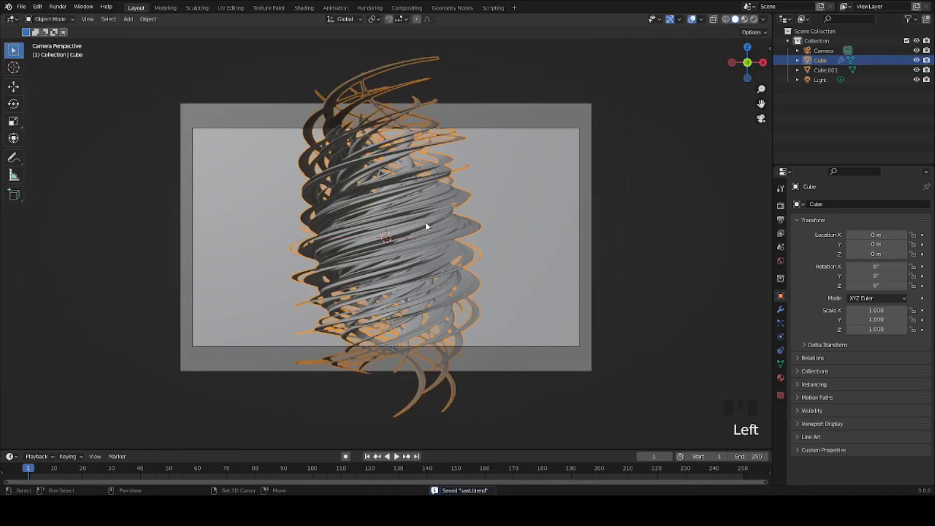
Duplicate the tornado as Cube.002 at X 2.14 m, scaled to 0.642 and tilted about 20° on Y.
{"action": "key", "text": "shift+d"}
{"action": "key", "text": "g"}
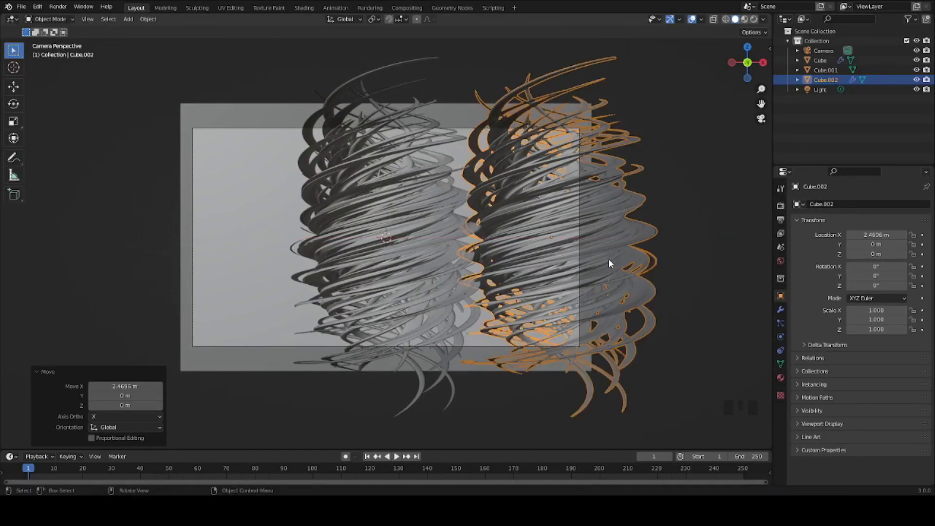
{"action": "key", "text": "s"}
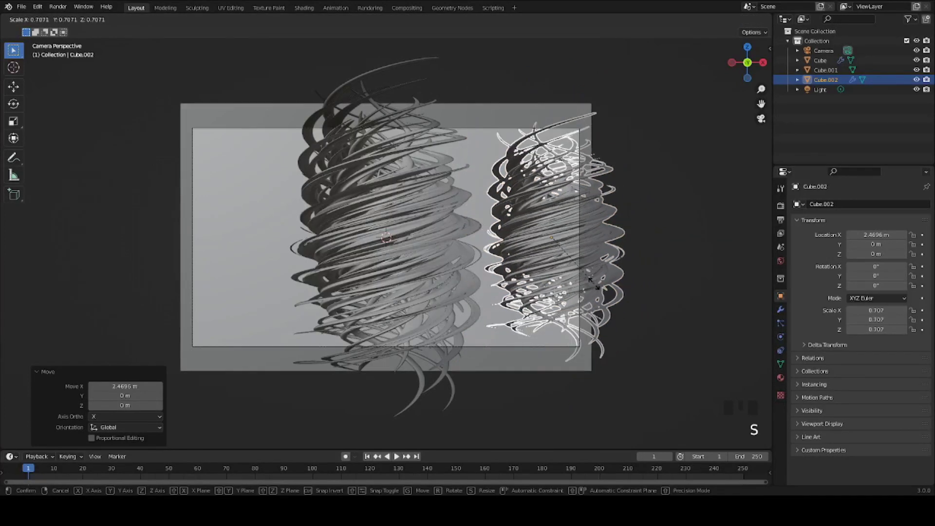
{"action": "key", "text": "g"}
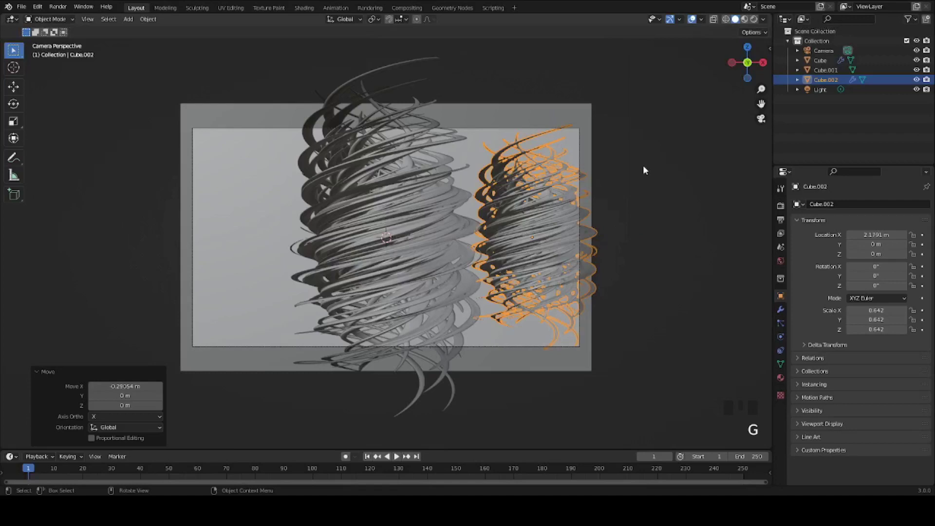
{"action": "key", "text": "r"}
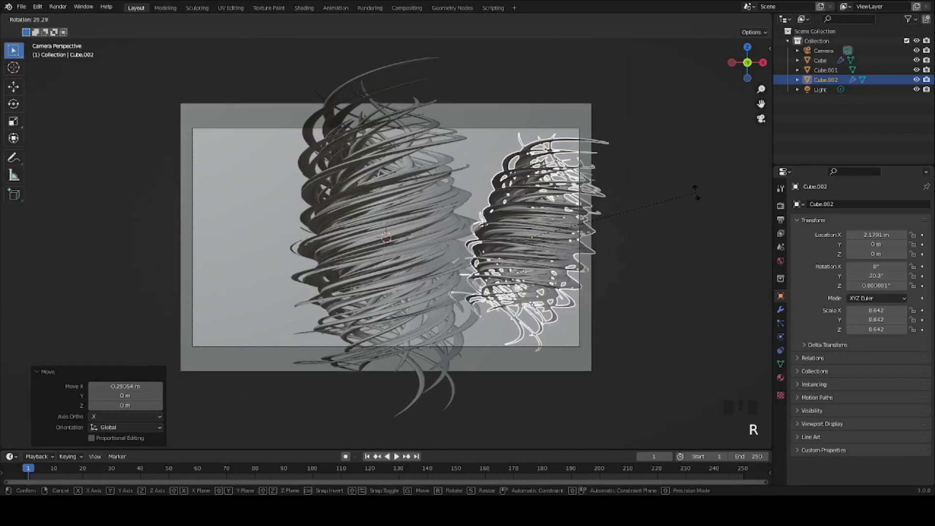
{"action": "left_click", "coordinate": [674, 222]}
{"action": "left_click", "coordinate": [551, 216]}
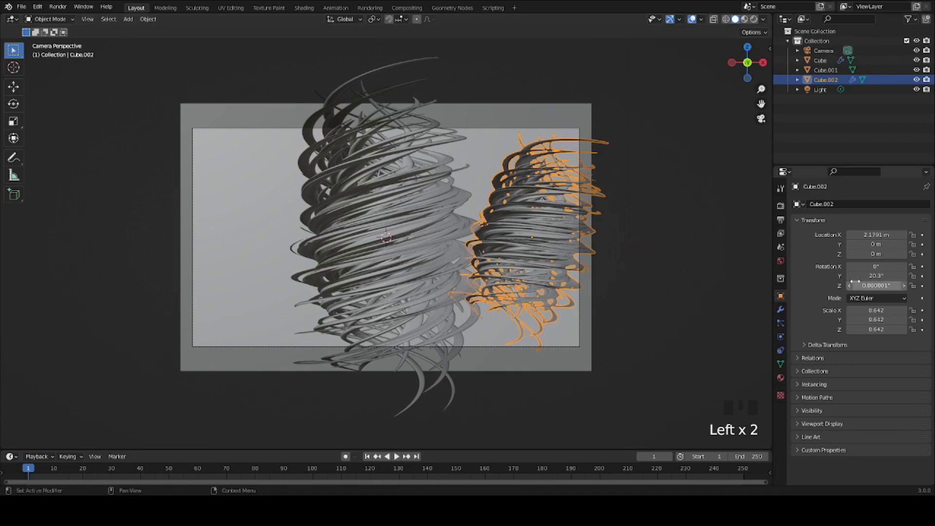
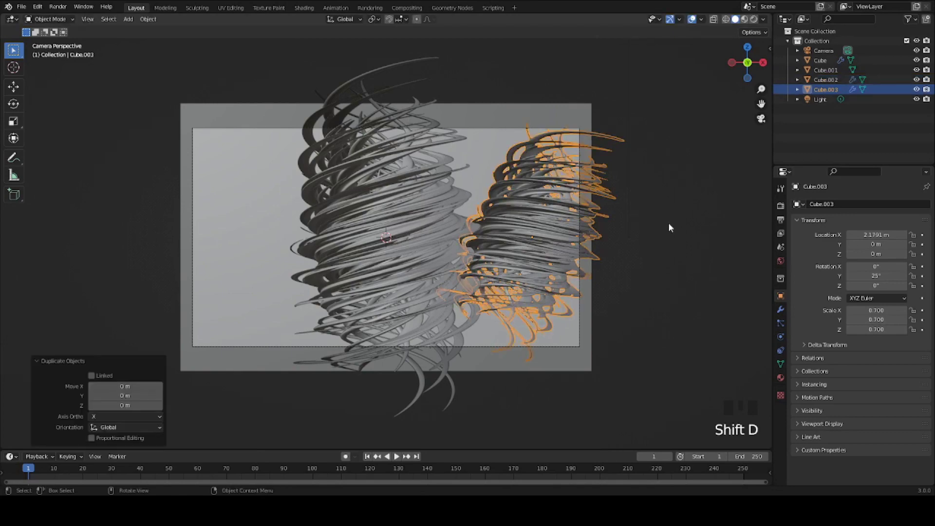
Slide the third tornado Cube.003 along X to the left of the main tornado.
{"action": "key", "text": "g"}
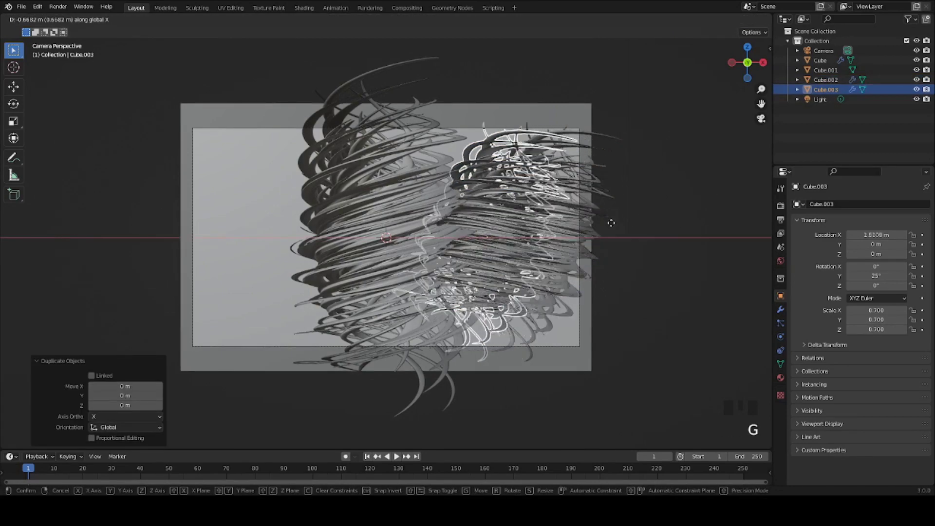
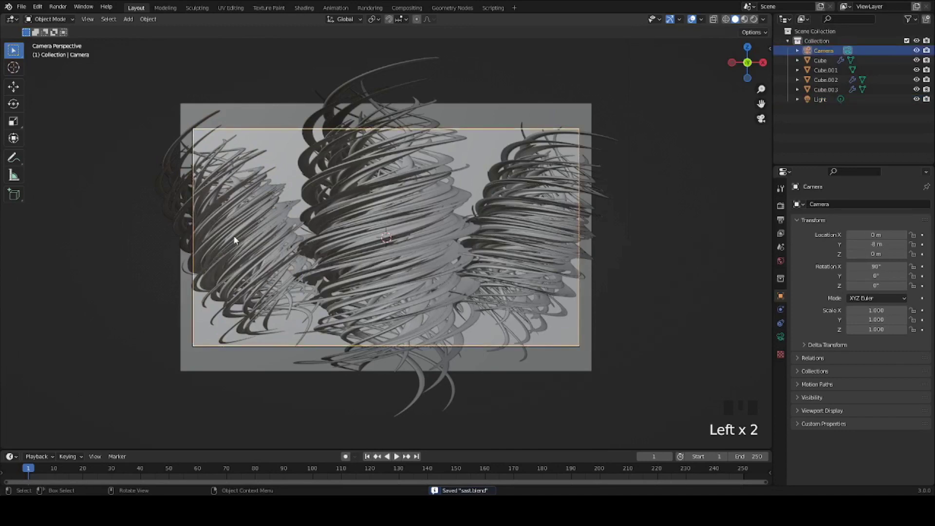
Save the blend file with the 128-sample Cycles settings and denoising.
{"action": "scroll", "scroll_direction": "up", "scroll_amount": 3}
{"action": "scroll", "scroll_direction": "down", "scroll_amount": 3}
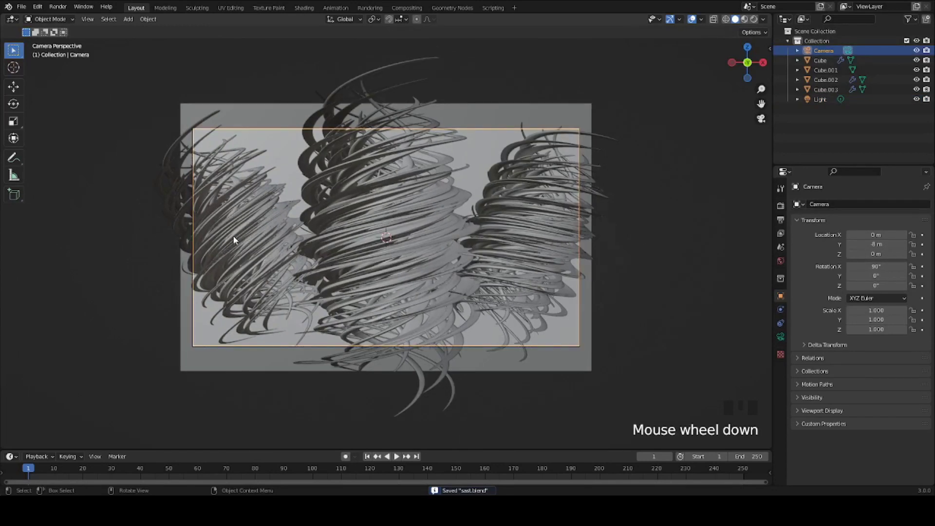
{"action": "key", "text": "ctrl+s"}
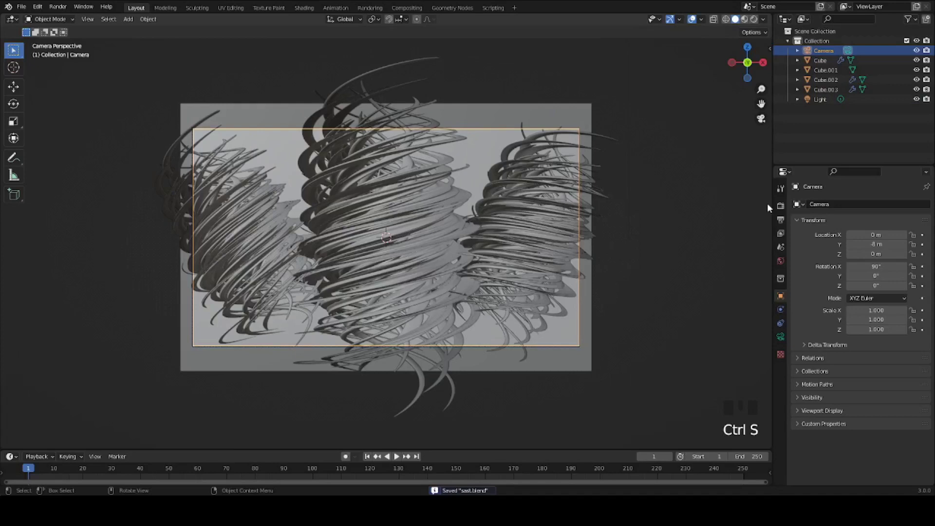
Switch the Properties editor to World, revealing the black Background colour.
{"action": "left_click", "coordinate": [779, 210]}
{"action": "left_click_drag", "start_coordinate": [871, 205], "coordinate": [826, 361]}
{"action": "scroll", "scroll_direction": "down", "scroll_amount": 3}
{"action": "left_click_drag", "start_coordinate": [837, 479], "coordinate": [833, 457]}
{"action": "scroll", "scroll_direction": "down", "scroll_amount": 3}
{"action": "left_click_drag", "start_coordinate": [867, 434], "coordinate": [784, 264]}
{"action": "left_click", "coordinate": [891, 269]}
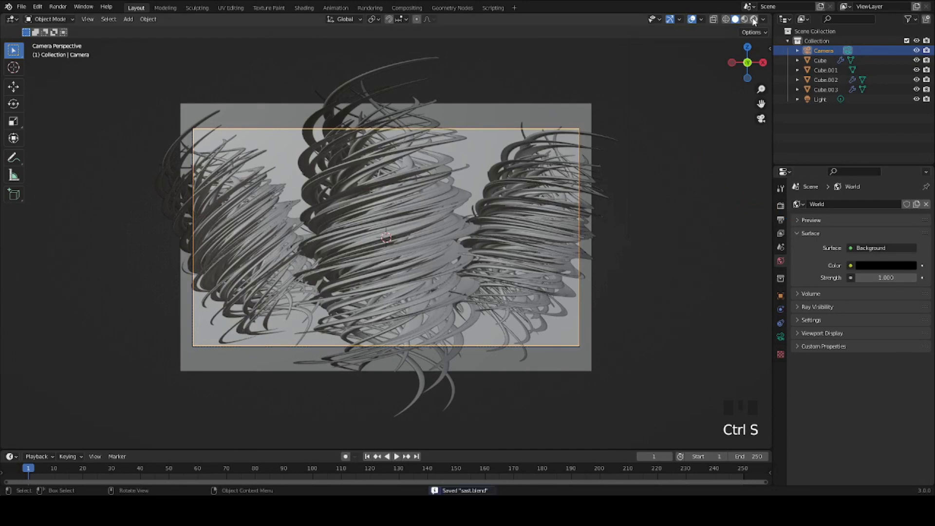
Show the viewport as a full rendered preview and review the render engine settings.
{"action": "left_click", "coordinate": [755, 21]}
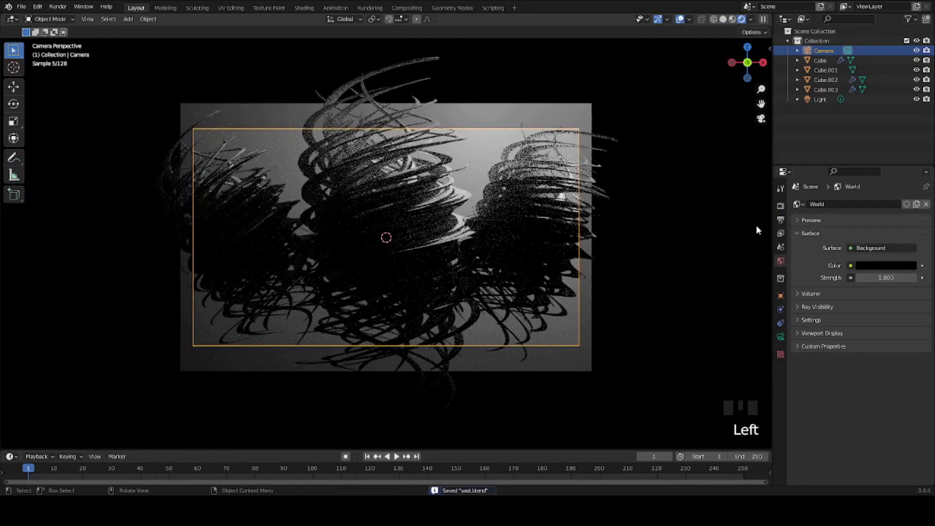
{"action": "left_click", "coordinate": [786, 209]}
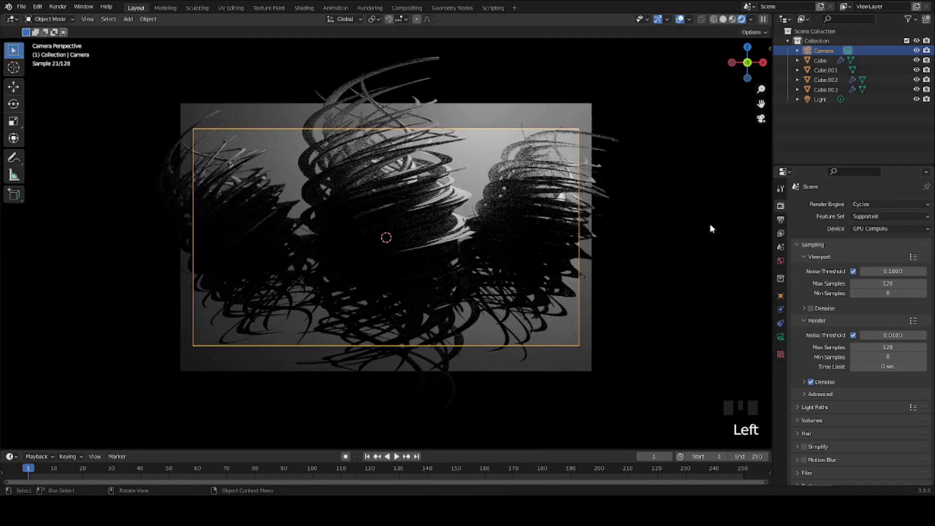
{"action": "scroll", "scroll_direction": "down", "scroll_amount": 3}
{"action": "scroll", "scroll_direction": "up", "scroll_amount": 3}
{"action": "scroll", "scroll_direction": "down", "scroll_amount": 3}
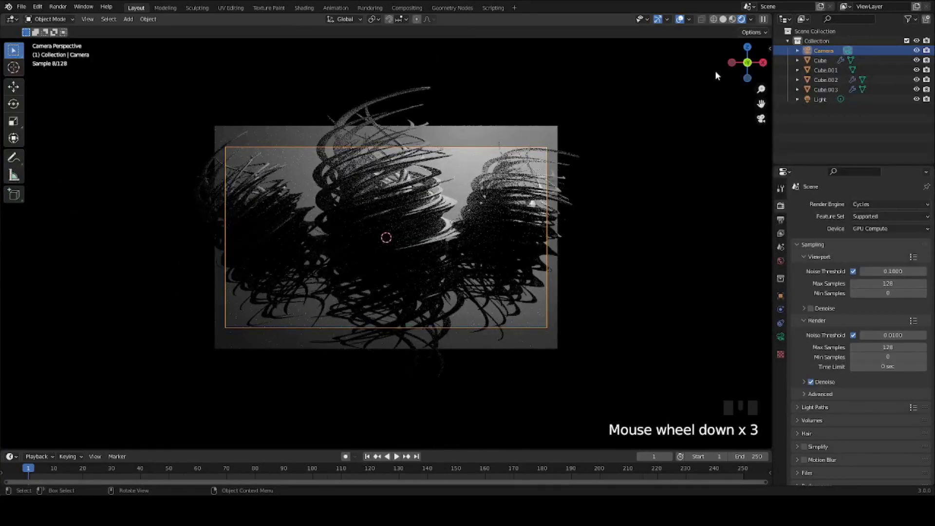
Select the Light and grab it to adjust its height, then save.
{"action": "left_click", "coordinate": [831, 99]}
{"action": "scroll", "scroll_direction": "down", "scroll_amount": 3}
{"action": "scroll", "scroll_direction": "up", "scroll_amount": 3}
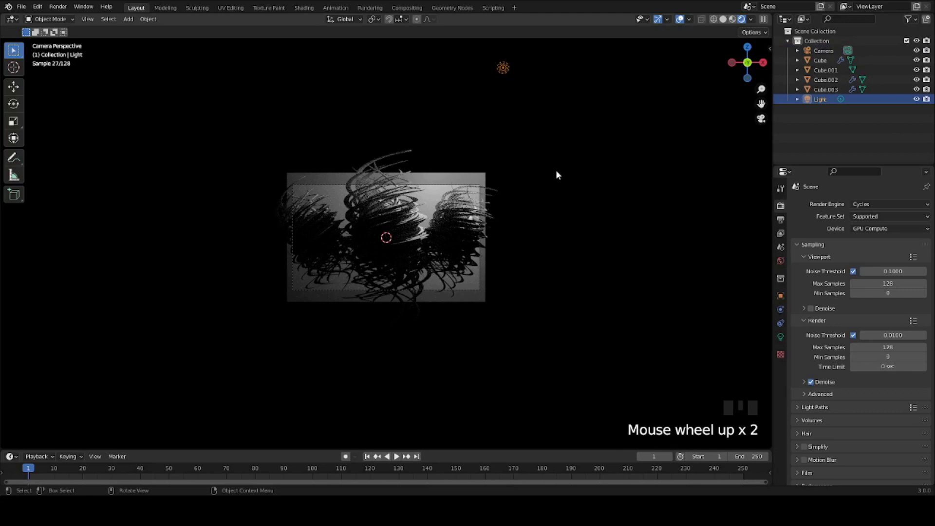
{"action": "key", "text": "g"}
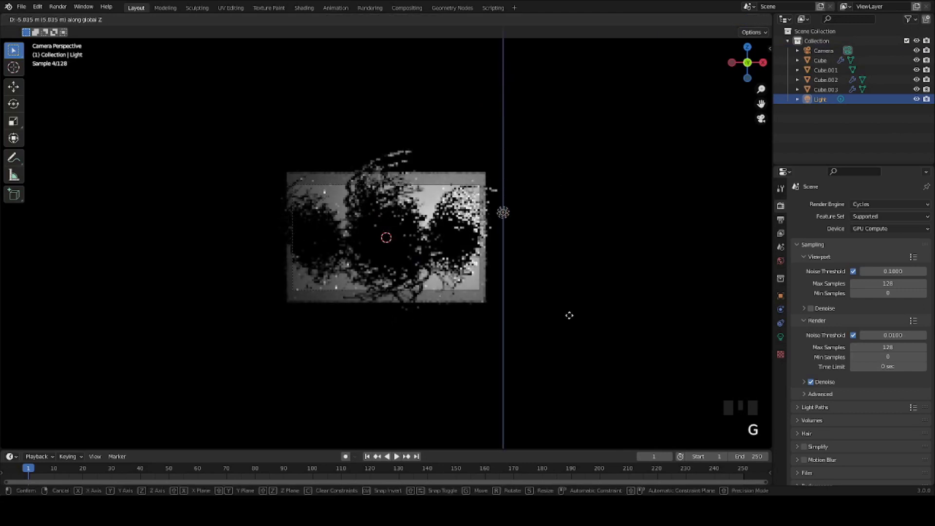
{"action": "scroll", "scroll_direction": "up", "scroll_amount": 3}
{"action": "key", "text": "ctrl+s"}
Move the Light along Y and X to the right of the tornadoes and view from the front.
{"action": "key", "text": "g"}
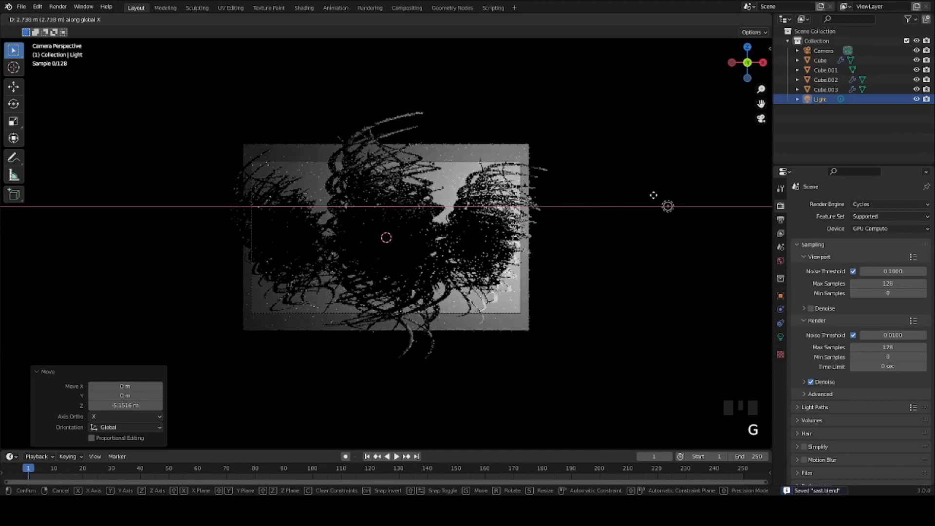
{"action": "key", "text": "g"}
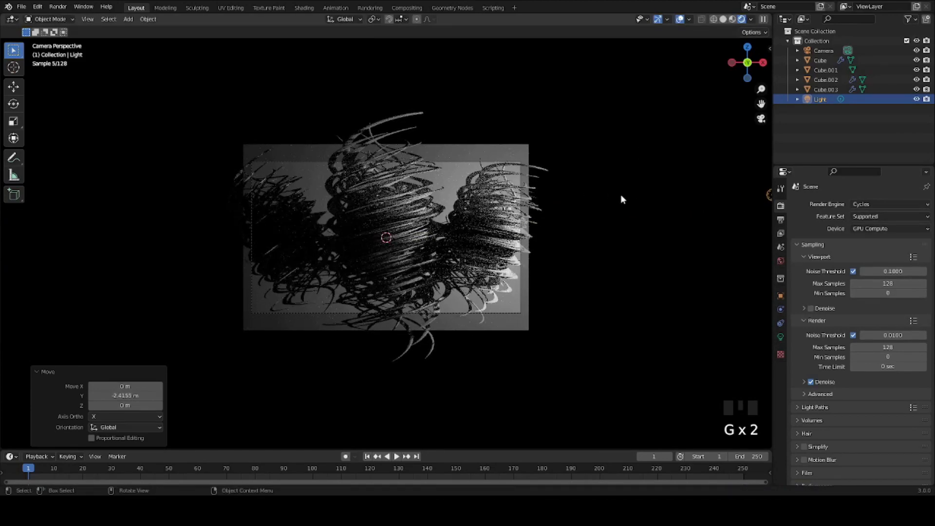
{"action": "key", "text": "ctrl+s"}
{"action": "key", "text": "g"}
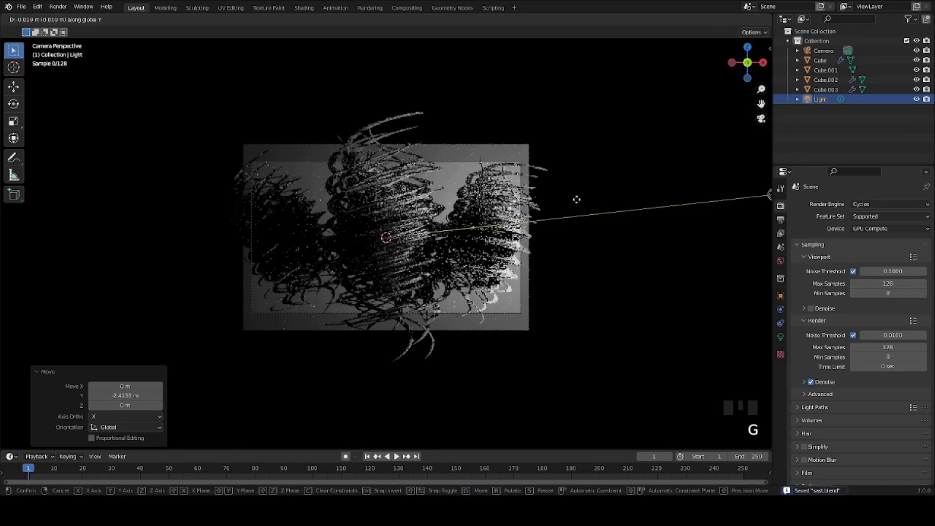
{"action": "scroll", "scroll_direction": "down", "scroll_amount": 3}
{"action": "key", "text": "g"}
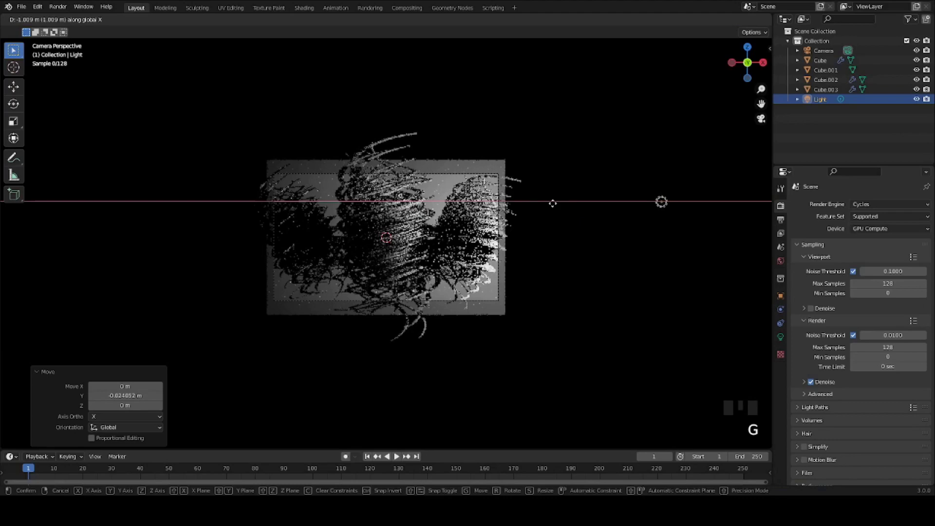
{"action": "key", "text": "ctrl+s"}
{"action": "key", "text": "KP_1"}
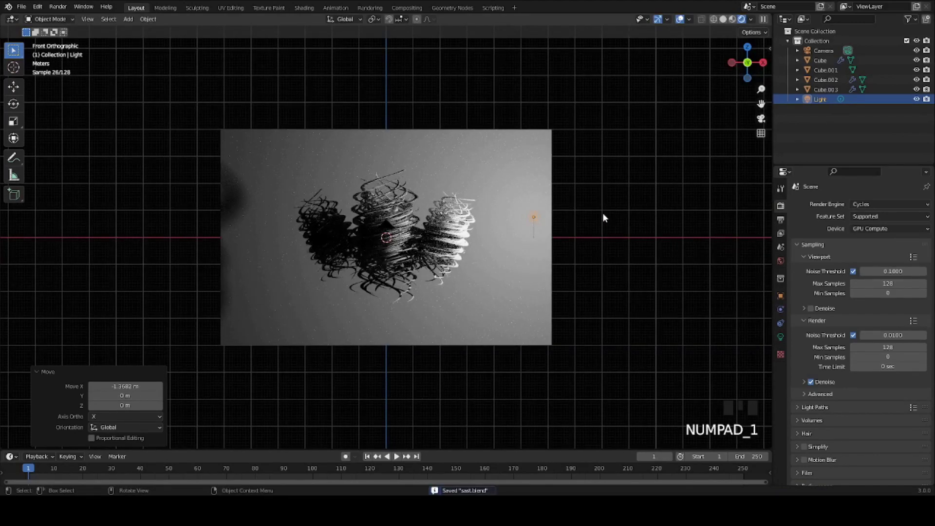
Set the Light's Location X to 5.4 m in the Object properties.
{"action": "scroll", "scroll_direction": "up", "scroll_amount": 3}
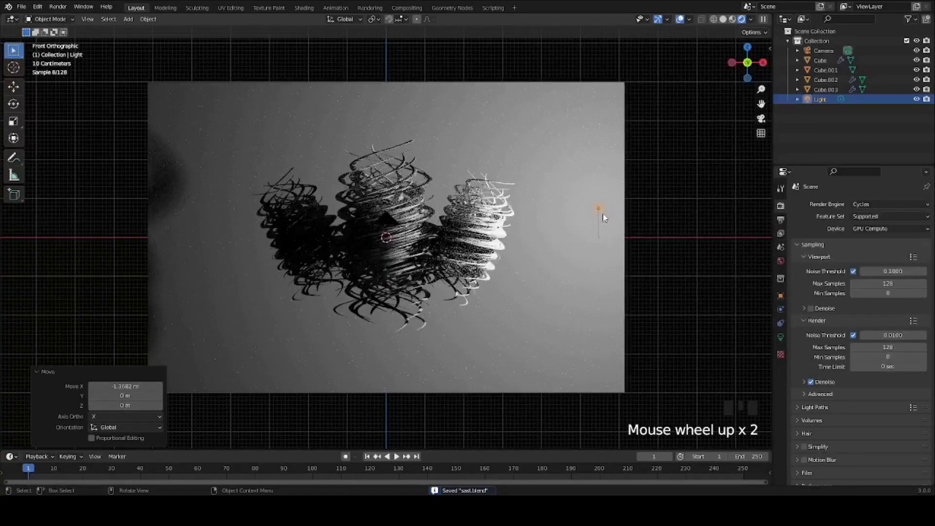
{"action": "scroll", "scroll_direction": "up", "scroll_amount": 3}
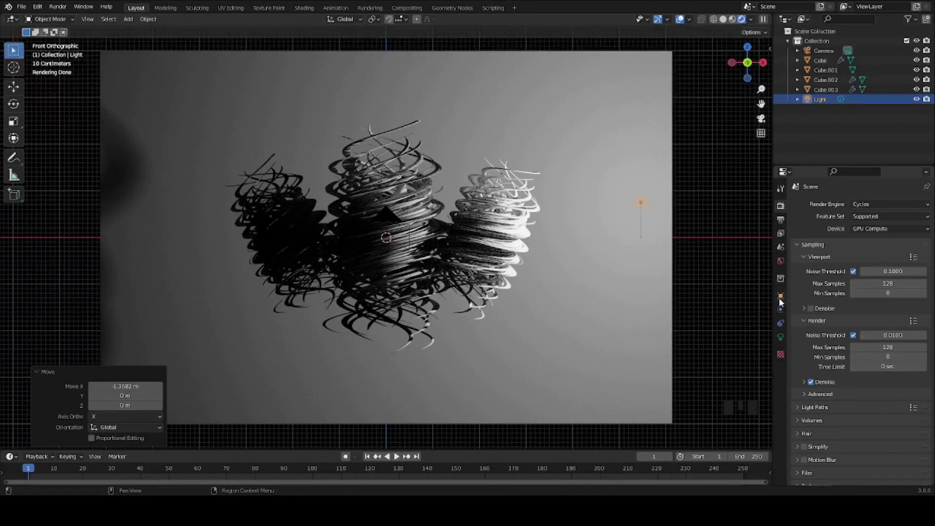
{"action": "left_click", "coordinate": [783, 344]}
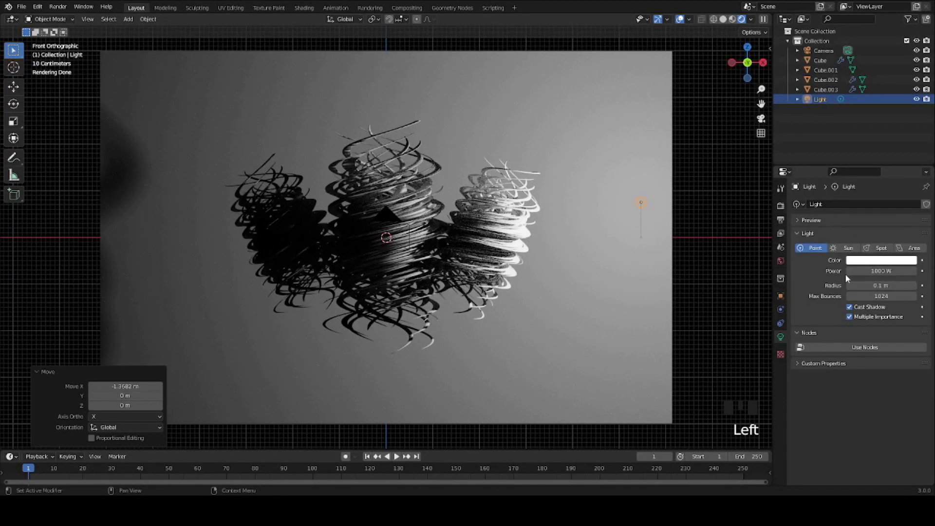
{"action": "left_click", "coordinate": [780, 265]}
{"action": "left_click", "coordinate": [788, 298]}
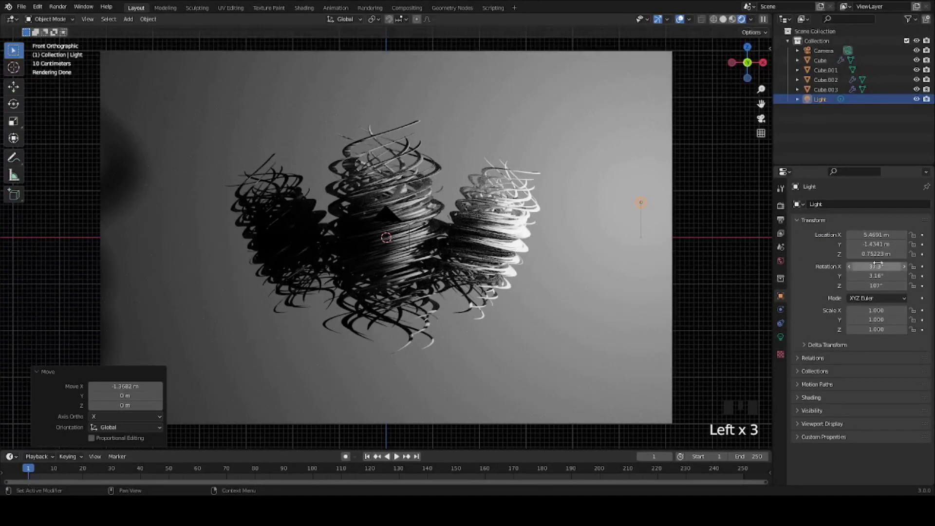
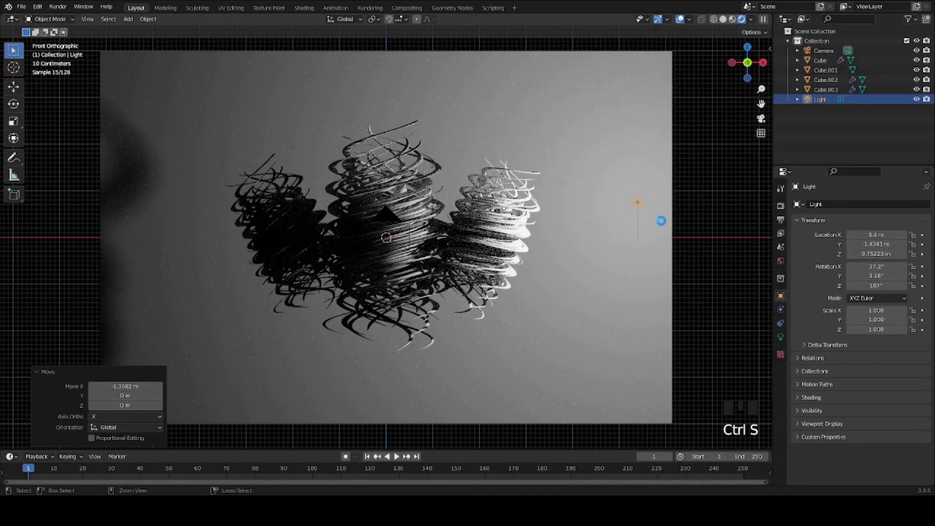
Duplicate the light as Light.001 at X -5.4 m and adjust both lights' Y positions.
{"action": "key", "text": "shift+d"}
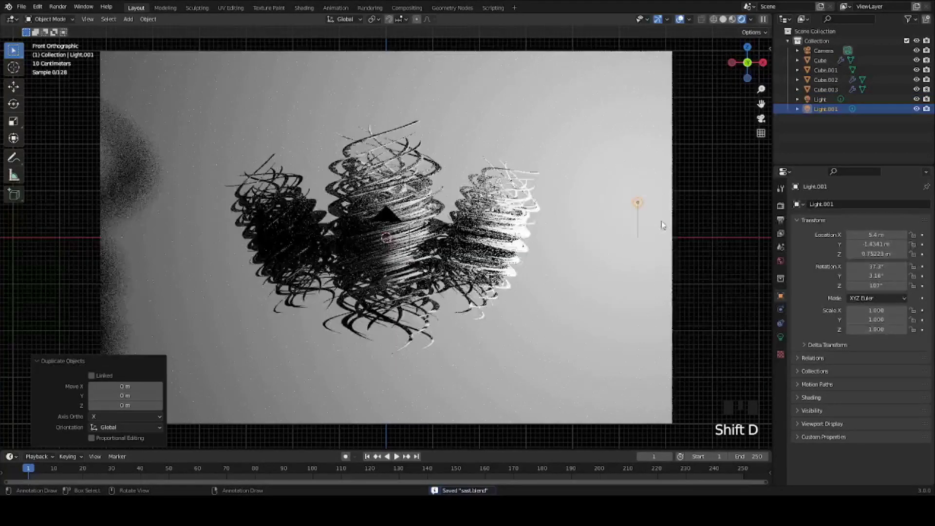
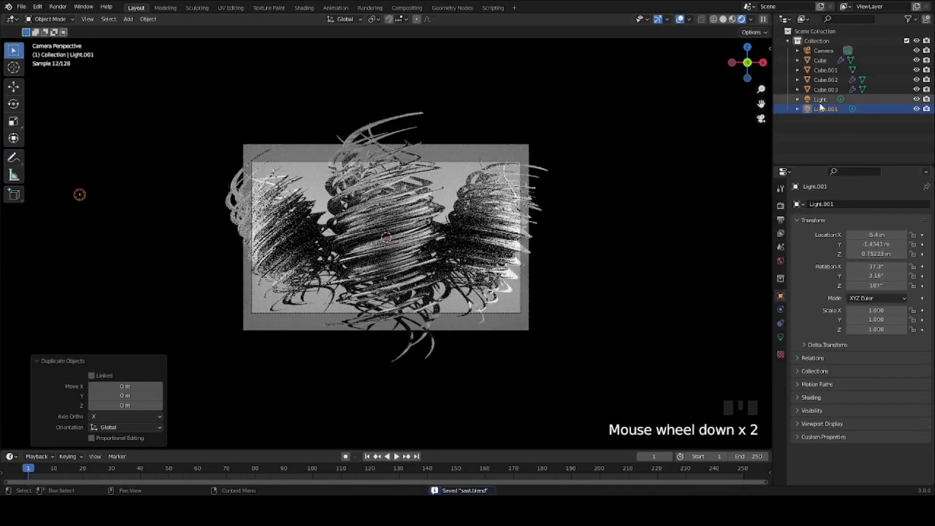
{"action": "left_click", "coordinate": [822, 104]}
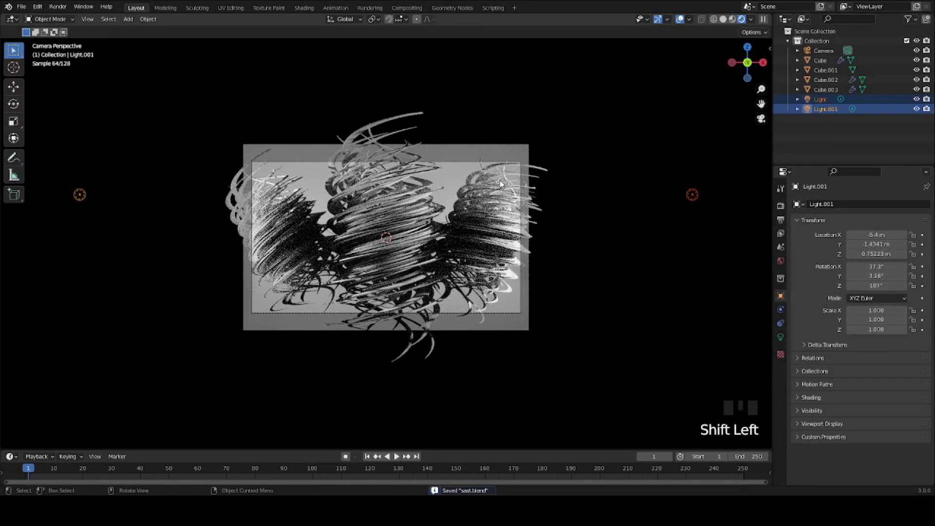
{"action": "key", "text": "g"}
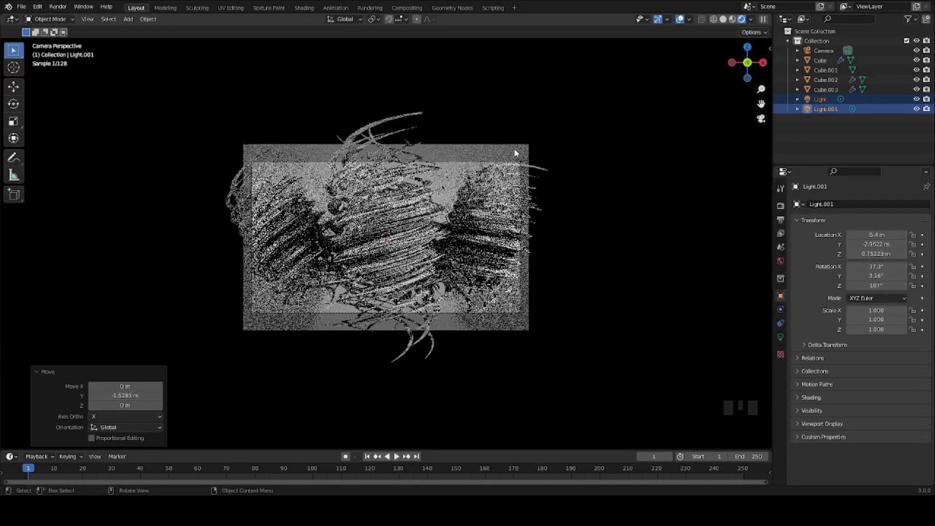
{"action": "key", "text": "ctrl+s"}
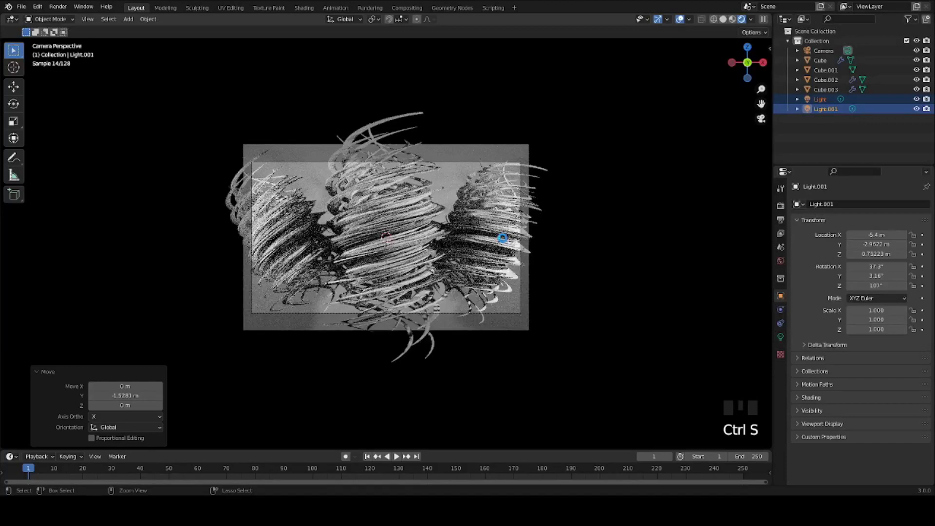
{"action": "scroll", "scroll_direction": "up", "scroll_amount": 3}
Select the camera, frame its view, and split off a Shader Editor area; save.
{"action": "scroll", "scroll_direction": "up", "scroll_amount": 3}
{"action": "left_click", "coordinate": [502, 130]}
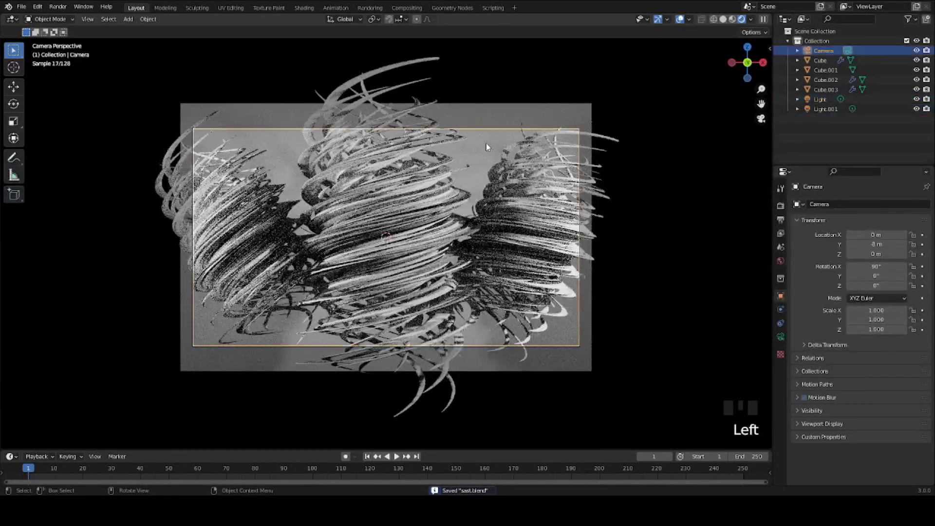
{"action": "left_click", "coordinate": [704, 153]}
{"action": "scroll", "scroll_direction": "up", "scroll_amount": 3}
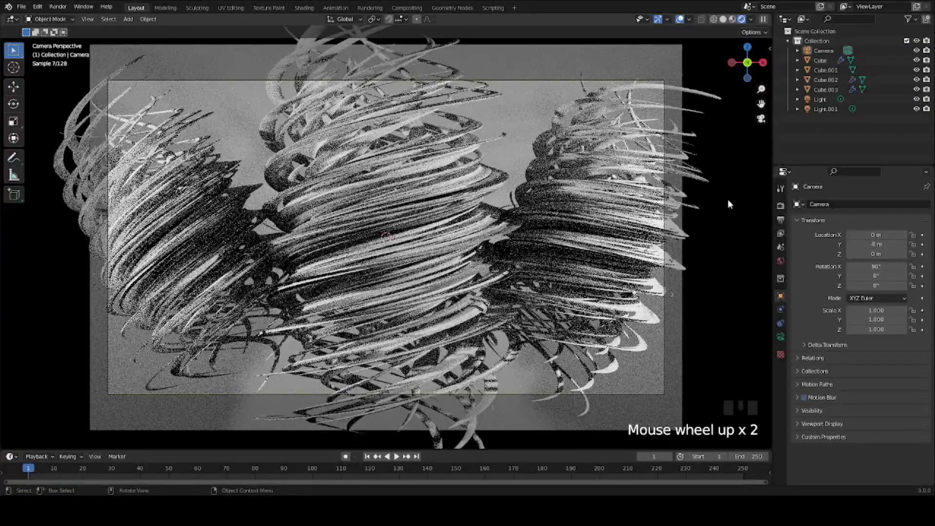
{"action": "key", "text": "ctrl+s"}
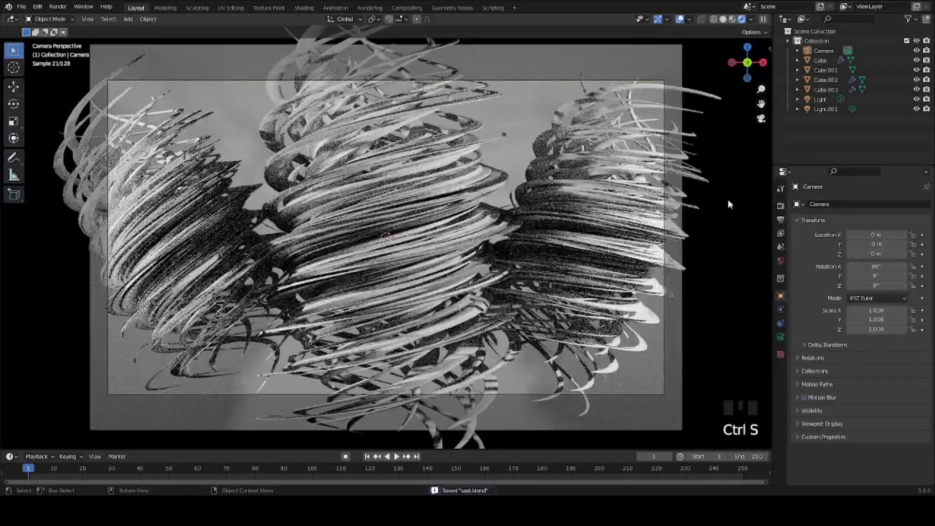
{"action": "scroll", "scroll_direction": "down", "scroll_amount": 3}
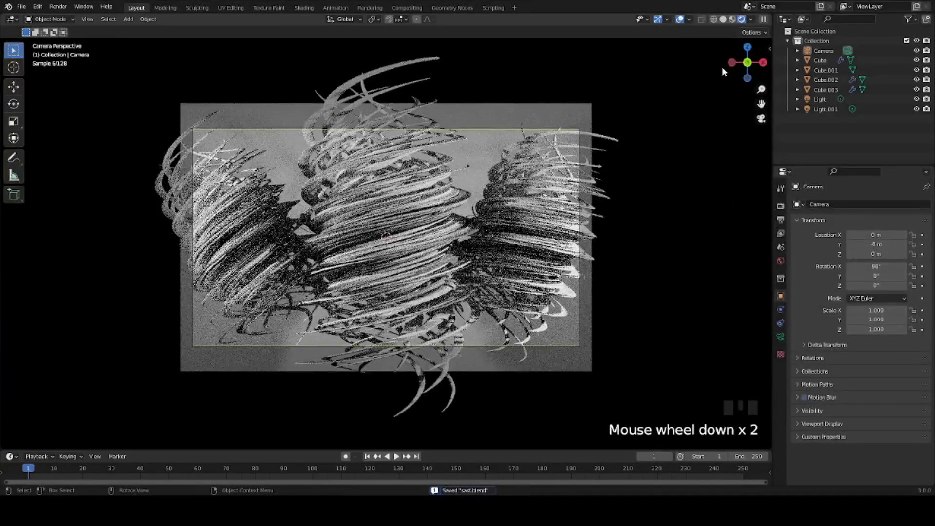
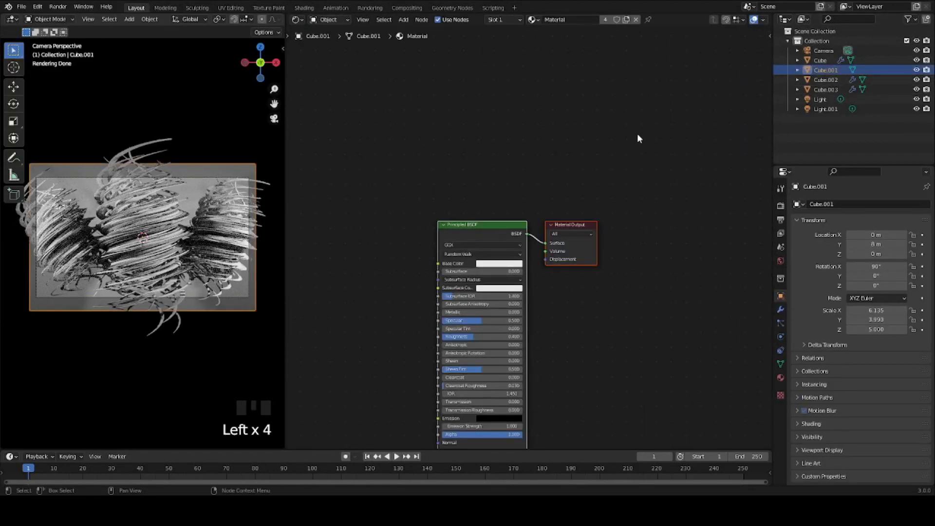
Select the Cube tornado and add a ColorRamp node to its material.
{"action": "left_click", "coordinate": [246, 266]}
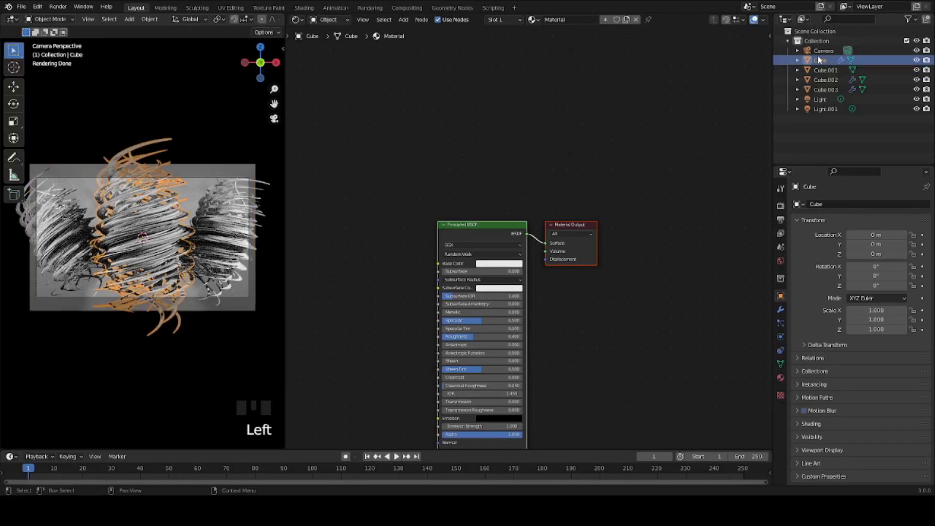
{"action": "left_click_drag", "start_coordinate": [246, 266], "coordinate": [246, 266]}
{"action": "key", "text": "shift+a"}
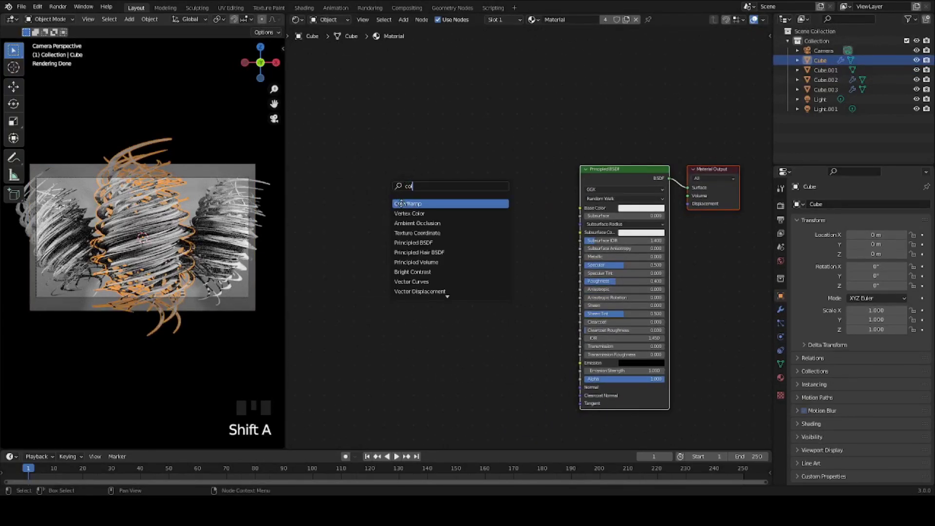
{"action": "left_click_drag", "start_coordinate": [478, 200], "coordinate": [621, 282]}
{"action": "key", "text": "ctrl+s"}
{"action": "middle_click", "coordinate": [480, 265]}
{"action": "scroll", "scroll_direction": "up", "scroll_amount": 3}
Link the ramp's Color into the shader, set Constant interpolation and a blue stop at 0.6.
{"action": "left_click_drag", "start_coordinate": [757, 18], "coordinate": [611, 229]}
{"action": "left_click_drag", "start_coordinate": [611, 229], "coordinate": [539, 249]}
{"action": "key", "text": "ctrl+s"}
{"action": "scroll", "scroll_direction": "up", "scroll_amount": 3}
{"action": "scroll", "scroll_direction": "up", "scroll_amount": 3}
{"action": "key", "text": "ctrl+z"}
{"action": "left_click_drag", "start_coordinate": [552, 226], "coordinate": [574, 244]}
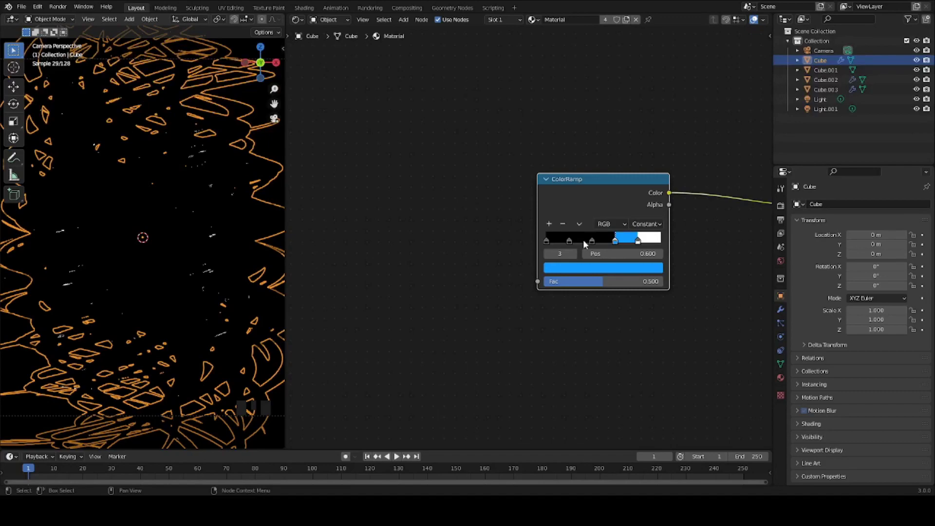
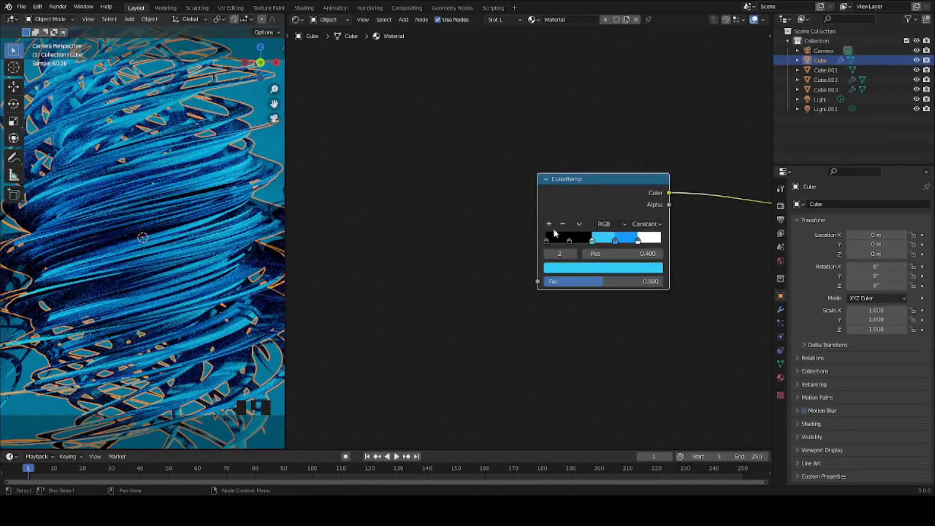
Colour the ColorRamp stops yellow, pink, light blue, blue and purple.
{"action": "left_click_drag", "start_coordinate": [570, 241], "coordinate": [619, 135]}
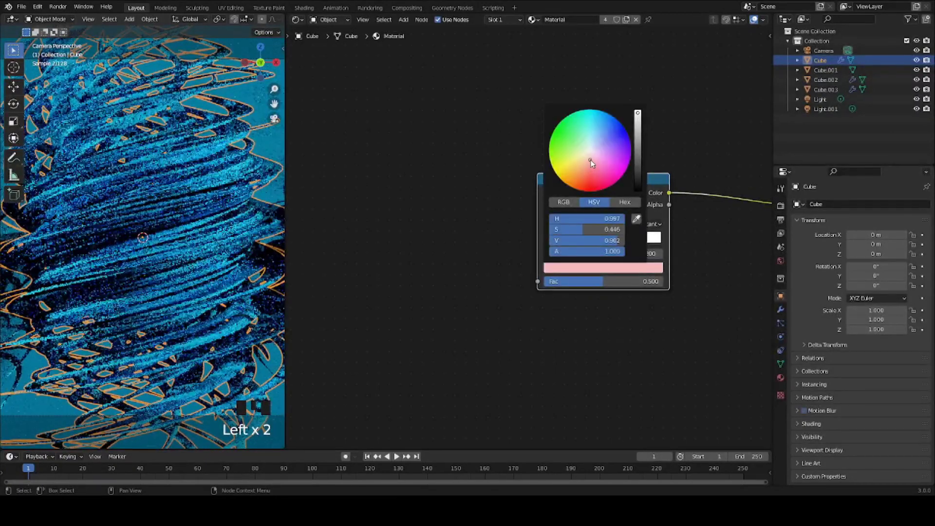
{"action": "left_click_drag", "start_coordinate": [552, 242], "coordinate": [539, 163]}
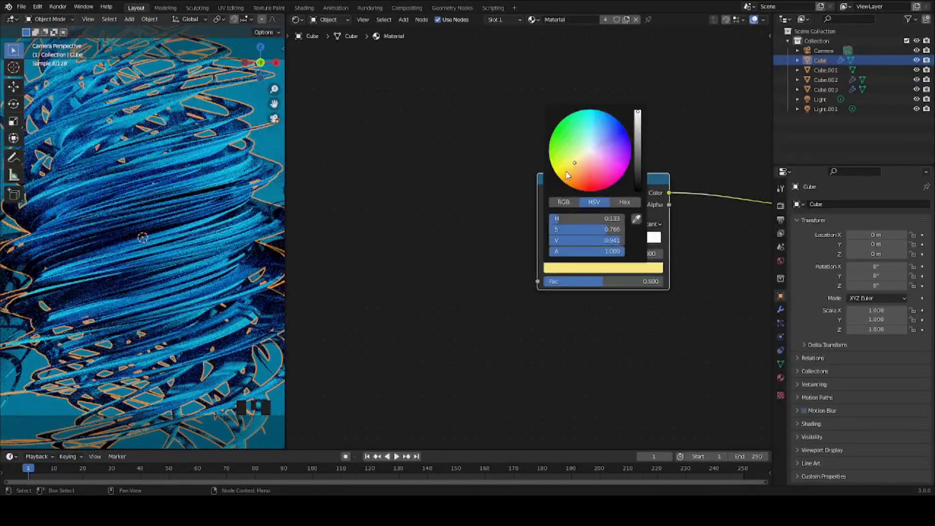
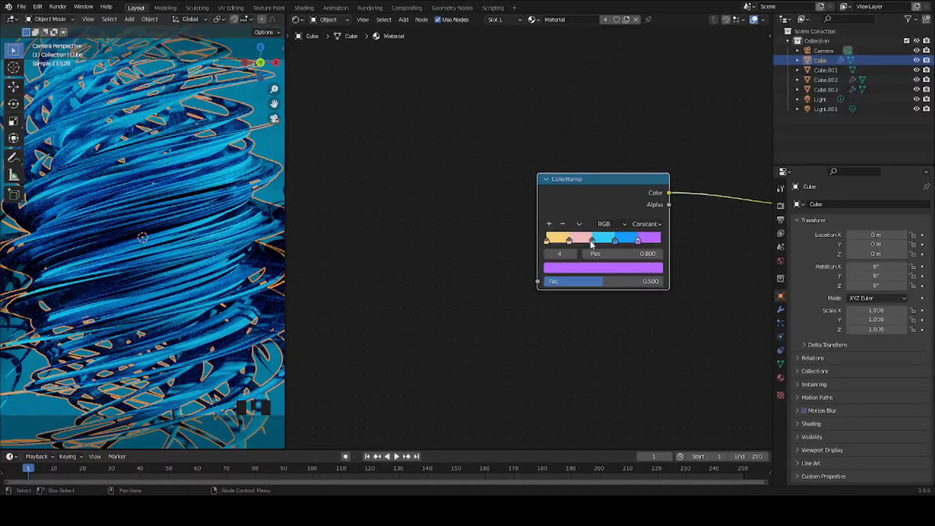
{"action": "key", "text": "shift+a"}
Add a Diagonal Gradient Texture and feed its Color into the ColorRamp's Fac.
{"action": "left_click", "coordinate": [388, 163]}
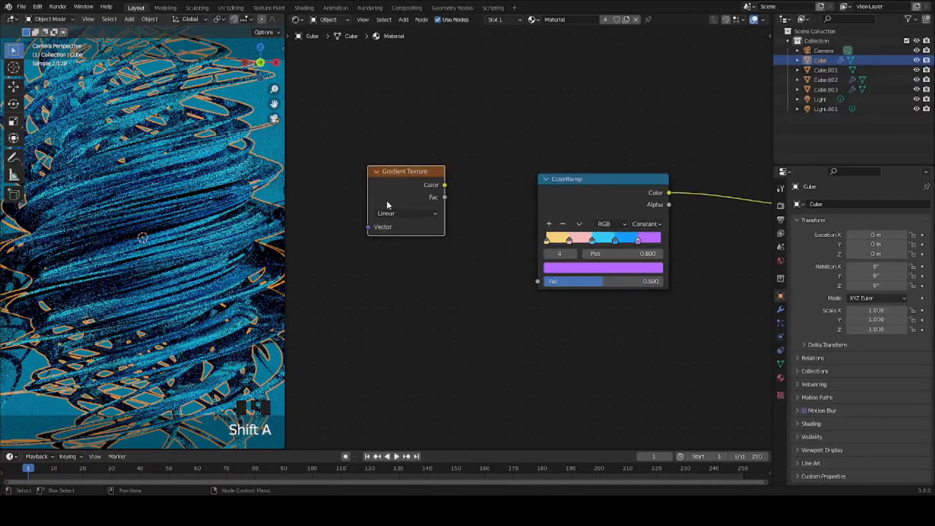
{"action": "key", "text": "ctrl+s"}
{"action": "left_click_drag", "start_coordinate": [402, 214], "coordinate": [139, 218]}
{"action": "scroll", "scroll_direction": "down", "scroll_amount": 3}
{"action": "left_click_drag", "start_coordinate": [212, 119], "coordinate": [145, 219]}
{"action": "scroll", "scroll_direction": "up", "scroll_amount": 3}
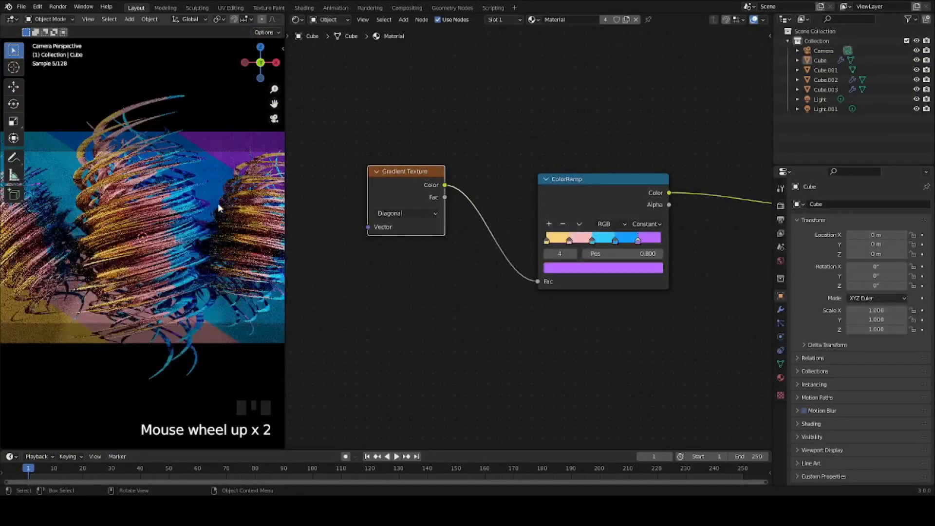
{"action": "left_click_drag", "start_coordinate": [173, 206], "coordinate": [231, 113]}
Rework the ColorRamp stops so the 0.6 stop is pink.
{"action": "key", "text": "r"}
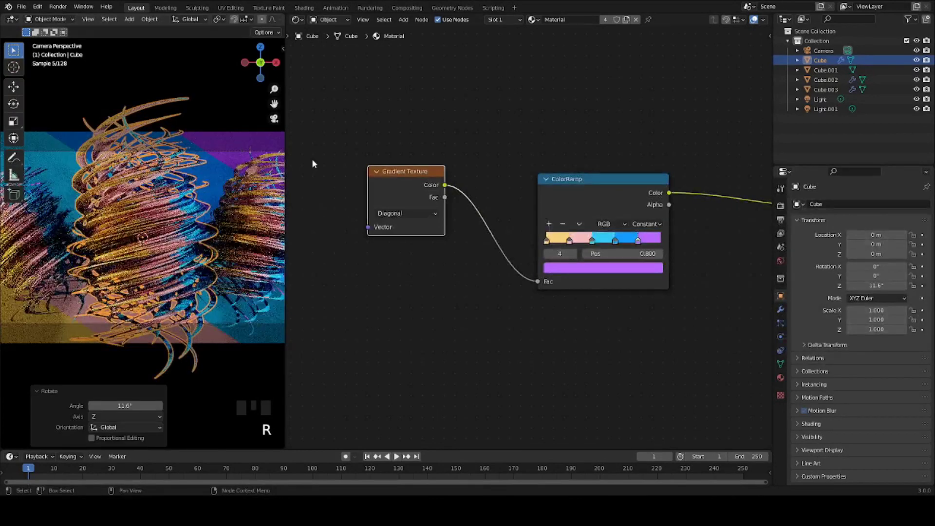
{"action": "key", "text": "ctrl+z"}
{"action": "left_click_drag", "start_coordinate": [580, 225], "coordinate": [608, 291]}
{"action": "key", "text": "ctrl+z"}
{"action": "key", "text": "ctrl+s"}
{"action": "scroll", "scroll_direction": "up", "scroll_amount": 3}
{"action": "left_click_drag", "start_coordinate": [633, 242], "coordinate": [622, 243]}
{"action": "left_click_drag", "start_coordinate": [621, 244], "coordinate": [557, 241]}
{"action": "left_click_drag", "start_coordinate": [557, 241], "coordinate": [602, 244]}
Connect the ramp to Principled BSDF Base Color, raise Specular, zero Roughness, add a Mix Shader.
{"action": "left_click_drag", "start_coordinate": [539, 219], "coordinate": [182, 192]}
{"action": "scroll", "scroll_direction": "down", "scroll_amount": 3}
{"action": "scroll", "scroll_direction": "down", "scroll_amount": 3}
{"action": "left_click_drag", "start_coordinate": [705, 124], "coordinate": [527, 159]}
{"action": "key", "text": "shift+a"}
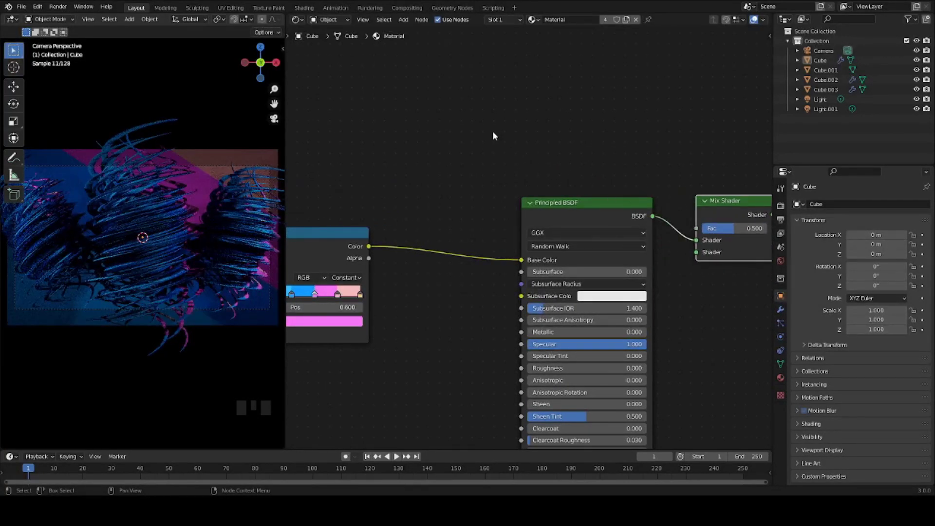
Add a Glass BSDF and plug it and the Principled BSDF into the 0.5 Mix Shader.
{"action": "key", "text": "shift+a"}
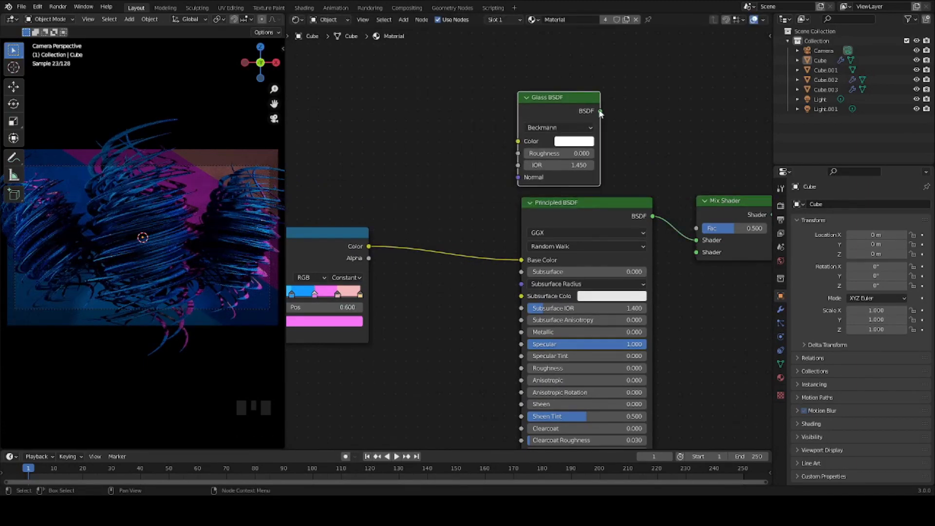
{"action": "left_click_drag", "start_coordinate": [604, 113], "coordinate": [523, 173]}
{"action": "scroll", "scroll_direction": "up", "scroll_amount": 3}
{"action": "scroll", "scroll_direction": "up", "scroll_amount": 3}
{"action": "left_click_drag", "start_coordinate": [648, 247], "coordinate": [680, 216]}
{"action": "left_click_drag", "start_coordinate": [680, 216], "coordinate": [364, 205]}
Wire the Mix Shader to the output, give backdrop Cube.001 Material.001, and save.
{"action": "scroll", "scroll_direction": "down", "scroll_amount": 3}
{"action": "left_click_drag", "start_coordinate": [489, 258], "coordinate": [182, 236]}
{"action": "scroll", "scroll_direction": "down", "scroll_amount": 3}
{"action": "scroll", "scroll_direction": "down", "scroll_amount": 3}
{"action": "left_click_drag", "start_coordinate": [232, 161], "coordinate": [216, 185]}
{"action": "key", "text": "ctrl+s"}
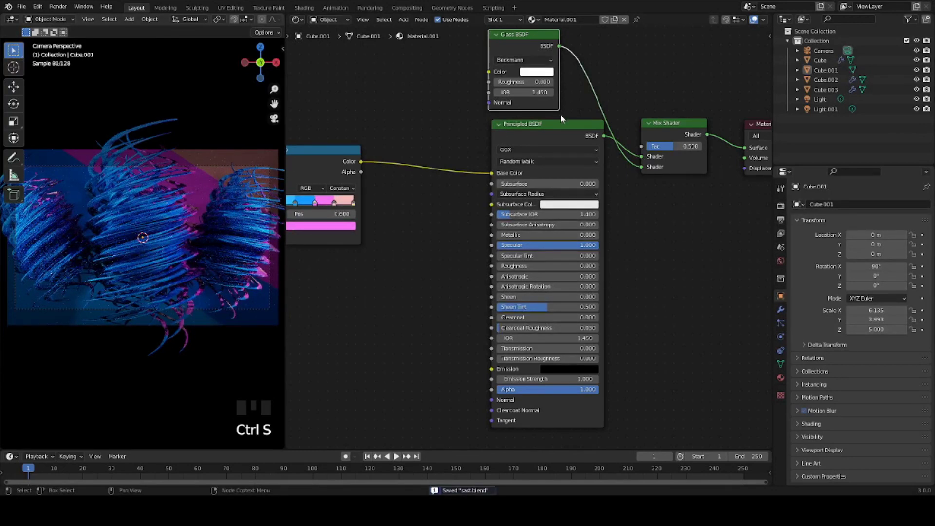
{"action": "left_click", "coordinate": [518, 46]}
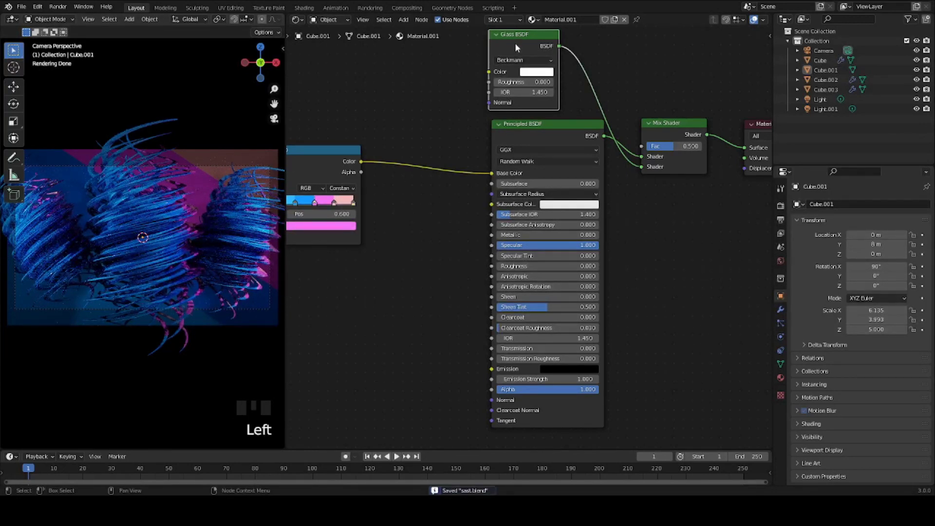
Delete the leftover nodes from the node editor and save.
{"action": "key", "text": "Delete"}
{"action": "left_click_drag", "start_coordinate": [642, 159], "coordinate": [676, 126]}
{"action": "key", "text": "Delete"}
{"action": "key", "text": "ctrl+s"}
{"action": "scroll", "scroll_direction": "down", "scroll_amount": 3}
Select Light.001 and bring the lights in to X 4 m and -4 m; save.
{"action": "left_click", "coordinate": [194, 189]}
{"action": "left_click_drag", "start_coordinate": [827, 102], "coordinate": [363, 214]}
{"action": "key", "text": "ctrl+s"}
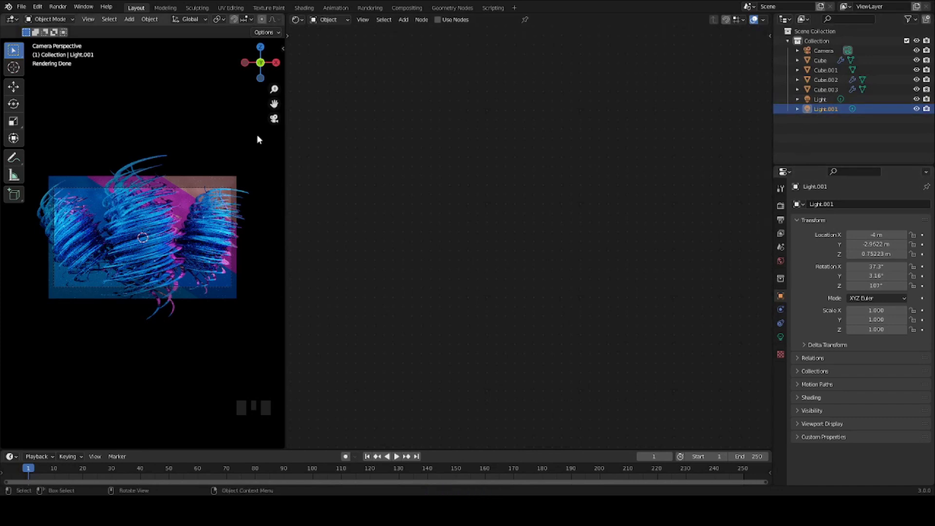
Move both lights along Y, setting Light.001 to about -2.42 m, and save.
{"action": "left_click", "coordinate": [828, 102]}
{"action": "scroll", "scroll_direction": "down", "scroll_amount": 3}
{"action": "key", "text": "g"}
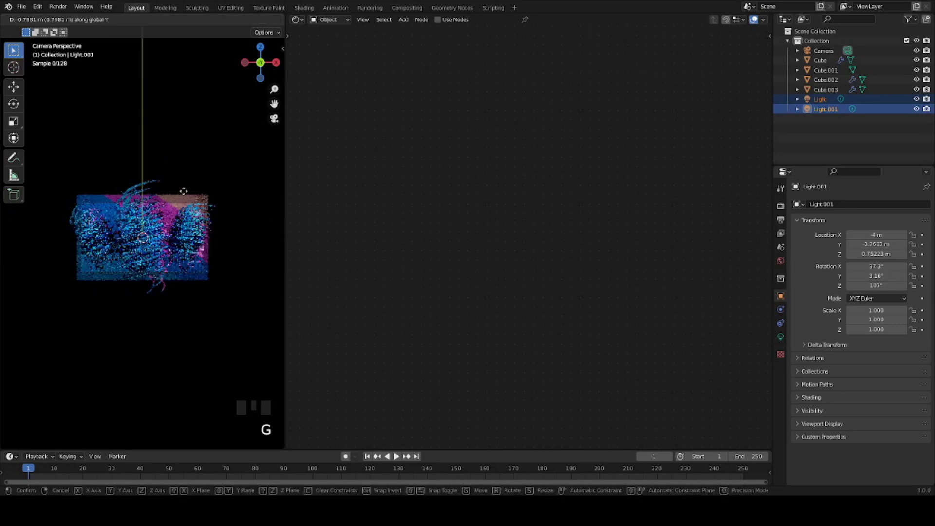
{"action": "scroll", "scroll_direction": "up", "scroll_amount": 3}
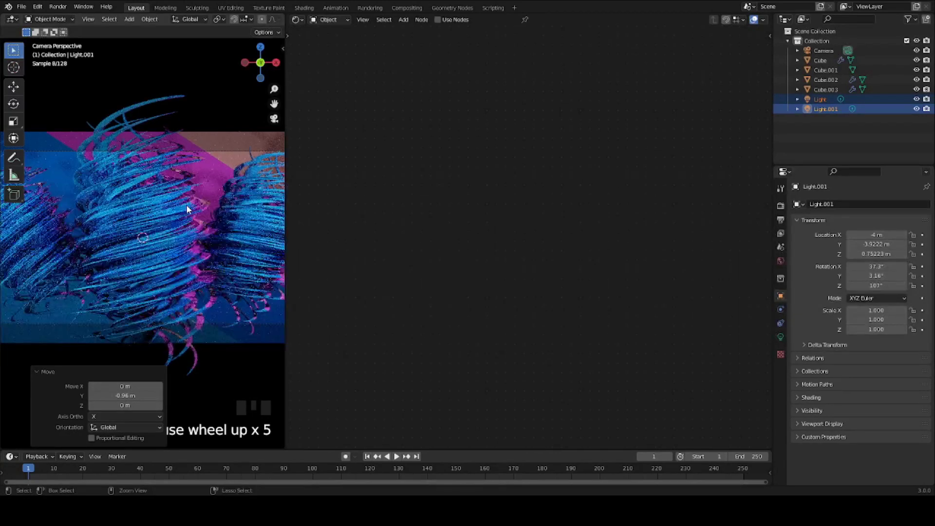
{"action": "key", "text": "ctrl+s"}
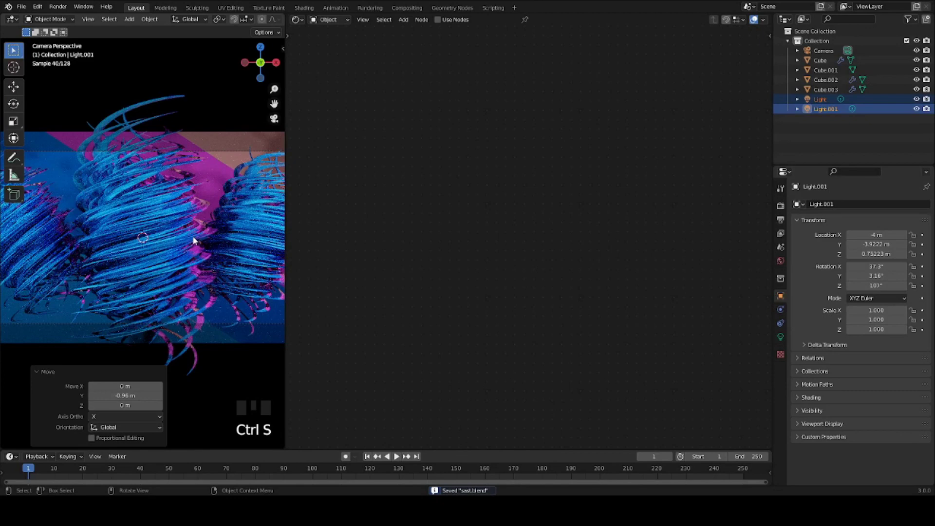
{"action": "scroll", "scroll_direction": "up", "scroll_amount": 3}
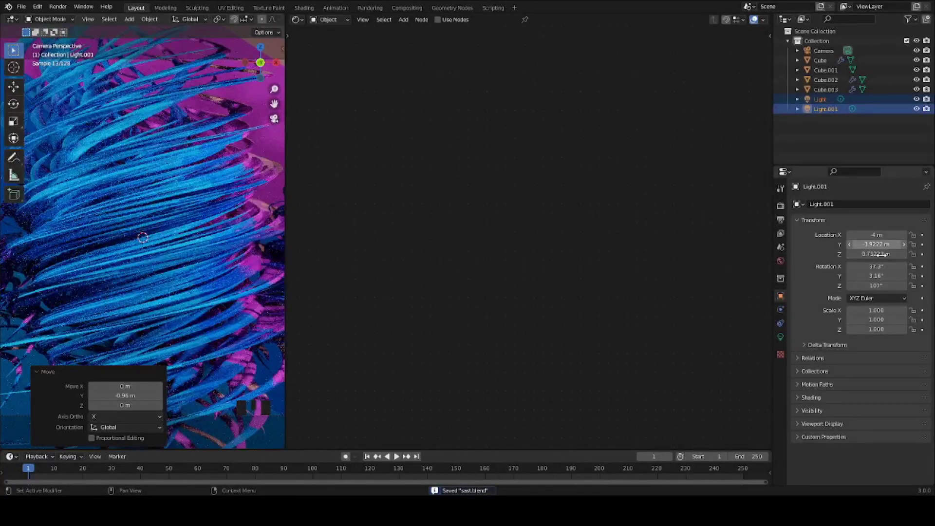
{"action": "left_click_drag", "start_coordinate": [885, 242], "coordinate": [232, 172]}
{"action": "scroll", "scroll_direction": "down", "scroll_amount": 3}
{"action": "scroll", "scroll_direction": "down", "scroll_amount": 3}
{"action": "key", "text": "ctrl+s"}
{"action": "scroll", "scroll_direction": "down", "scroll_amount": 3}
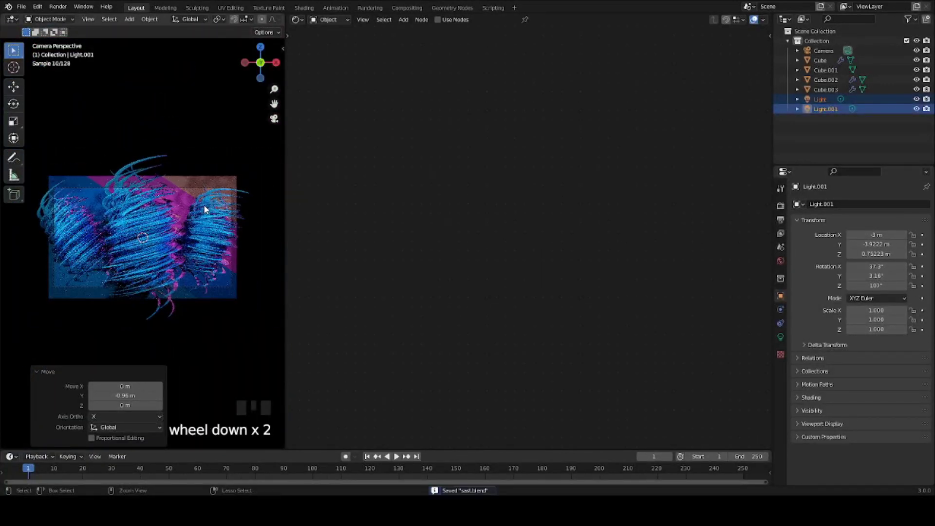
Check the lighting through the camera view and nudge the lights along Y again.
{"action": "key", "text": "ctrl+z"}
{"action": "key", "text": "ctrl+s"}
{"action": "key", "text": "KP_0"}
{"action": "scroll", "scroll_direction": "up", "scroll_amount": 3}
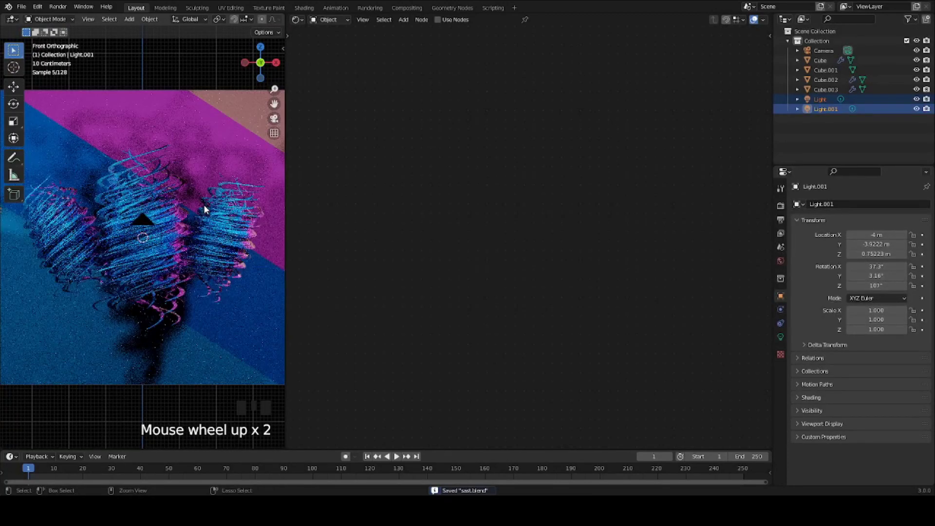
{"action": "key", "text": "ctrl+s"}
{"action": "left_click_drag", "start_coordinate": [132, 199], "coordinate": [104, 227]}
{"action": "scroll", "scroll_direction": "down", "scroll_amount": 3}
{"action": "left_click_drag", "start_coordinate": [195, 230], "coordinate": [142, 237]}
{"action": "key", "text": "KP_0"}
{"action": "scroll", "scroll_direction": "up", "scroll_amount": 3}
{"action": "key", "text": "ctrl+s"}
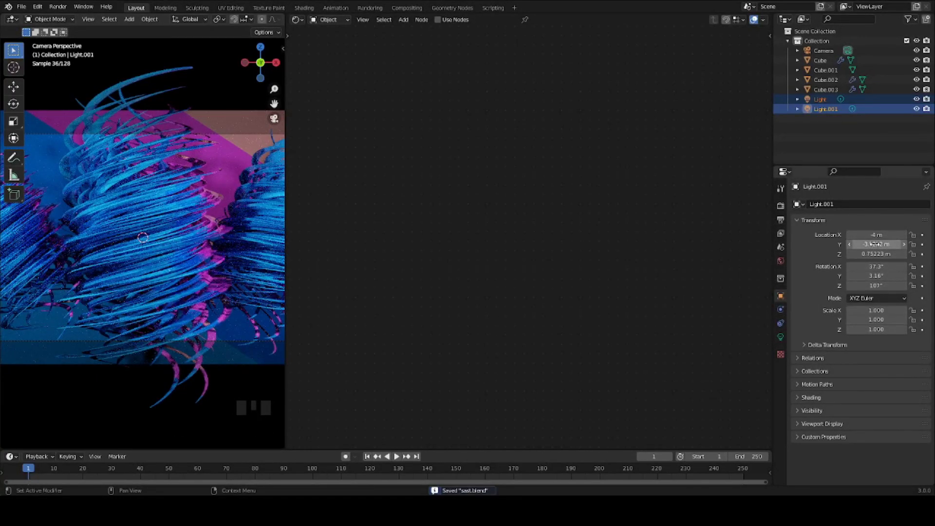
{"action": "scroll", "scroll_direction": "down", "scroll_amount": 3}
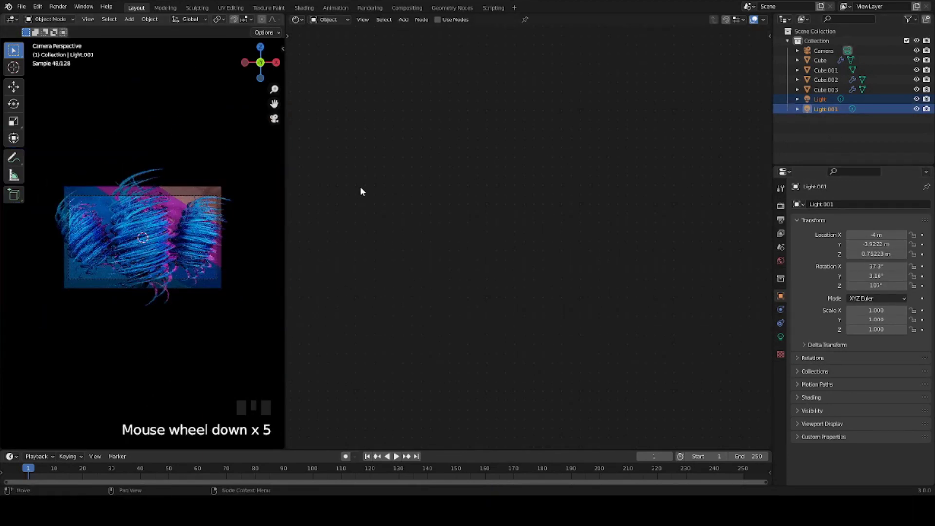
{"action": "key", "text": "g"}
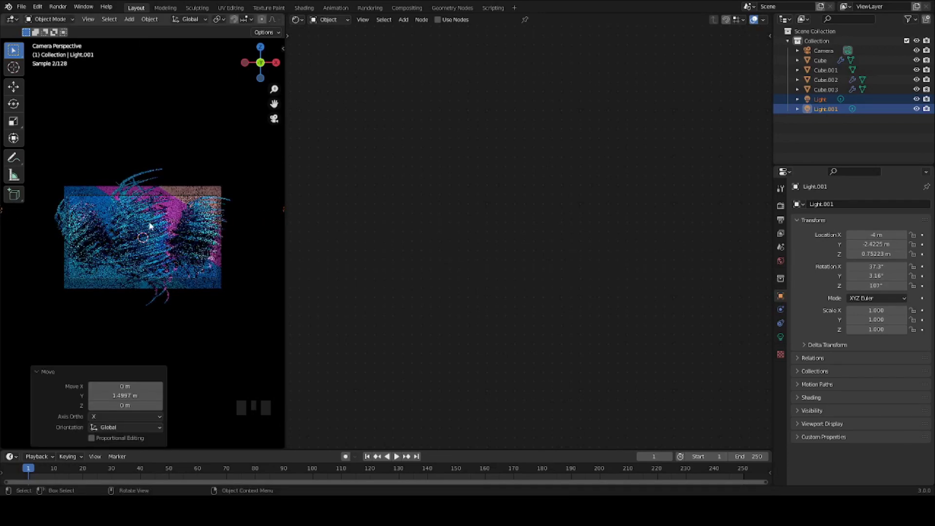
{"action": "scroll", "scroll_direction": "up", "scroll_amount": 3}
Save, then select the main tornado Cube to edit its material's ColorRamp.
{"action": "key", "text": "ctrl+s"}
{"action": "scroll", "scroll_direction": "up", "scroll_amount": 3}
{"action": "left_click", "coordinate": [165, 216]}
{"action": "middle_click", "coordinate": [418, 229]}
{"action": "scroll", "scroll_direction": "up", "scroll_amount": 3}
{"action": "middle_click", "coordinate": [374, 202]}
{"action": "scroll", "scroll_direction": "up", "scroll_amount": 3}
Move the pink stop to position 0.414 and revert the first stop back to blue.
{"action": "left_click_drag", "start_coordinate": [633, 202], "coordinate": [440, 165]}
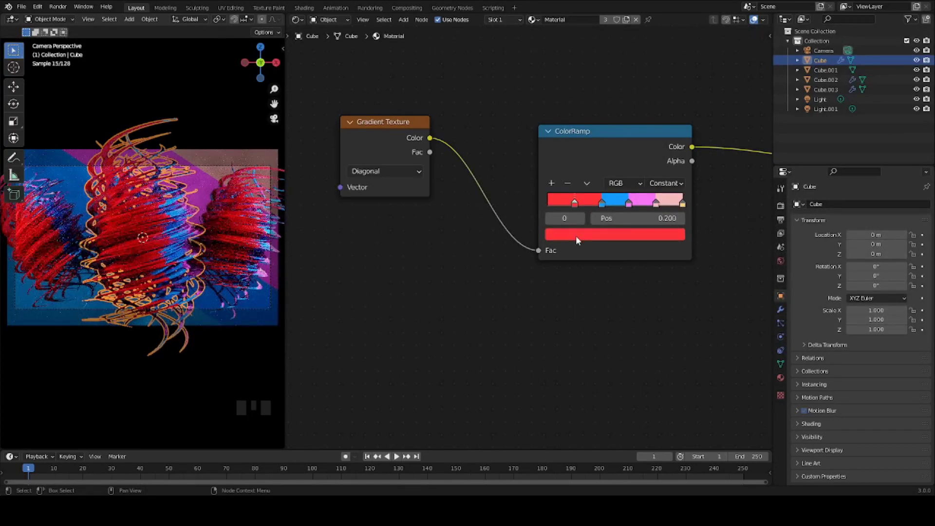
{"action": "left_click_drag", "start_coordinate": [581, 238], "coordinate": [676, 327]}
{"action": "key", "text": "ctrl+z"}
{"action": "key", "text": "ctrl+z"}
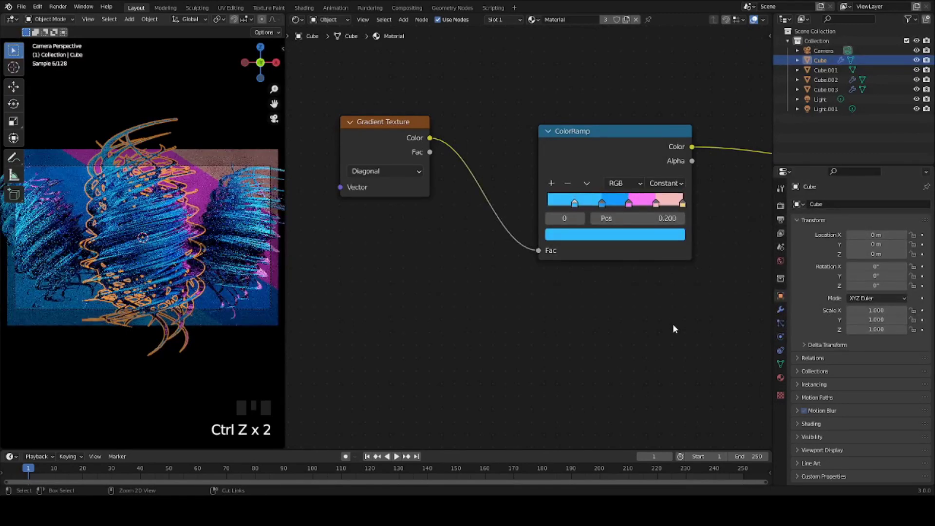
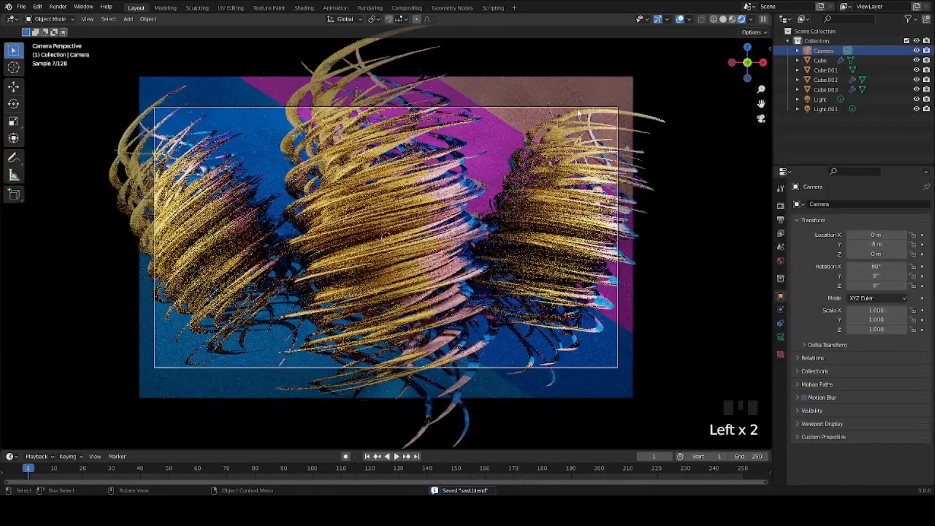
Set Cube.002's ColorRamp first stop near 0.208 to gold so the swirls render gold and pink, then save.
{"action": "left_click", "coordinate": [575, 228]}
{"action": "left_click", "coordinate": [788, 379]}
{"action": "left_click", "coordinate": [802, 322]}
{"action": "left_click", "coordinate": [802, 357]}
{"action": "scroll", "scroll_direction": "down", "scroll_amount": 3}
{"action": "left_click_drag", "start_coordinate": [831, 317], "coordinate": [695, 182]}
{"action": "key", "text": "ctrl+s"}
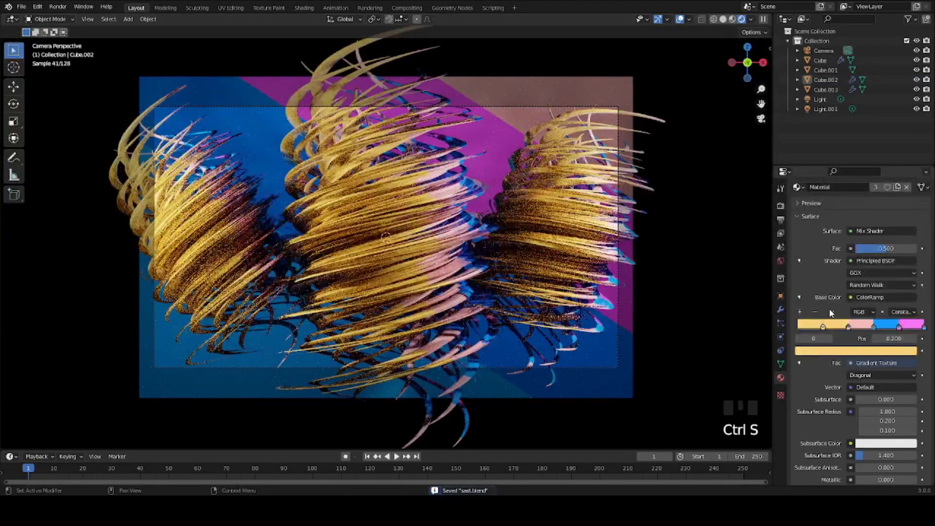
Change the ramp's first stop to a bright cyan-blue so the tornadoes render blue with peach highlights, and save.
{"action": "left_click_drag", "start_coordinate": [851, 329], "coordinate": [849, 355]}
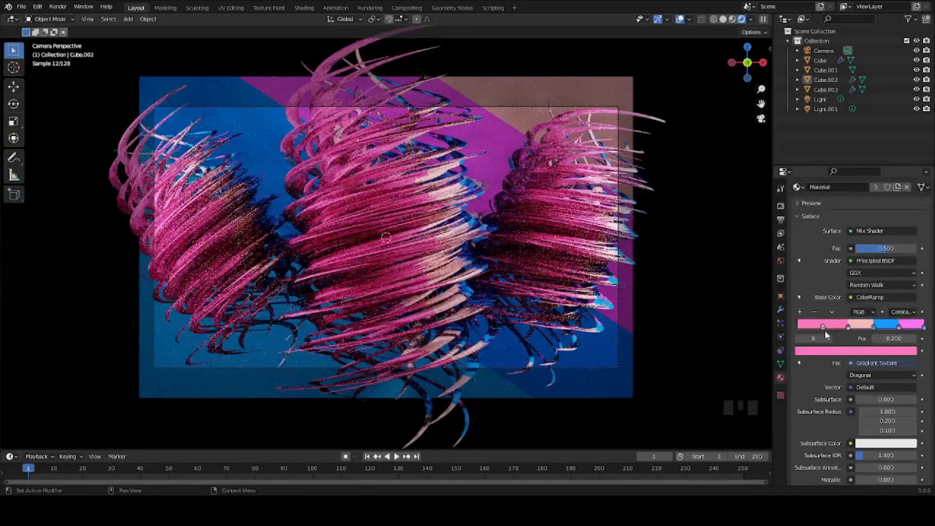
{"action": "left_click", "coordinate": [832, 355]}
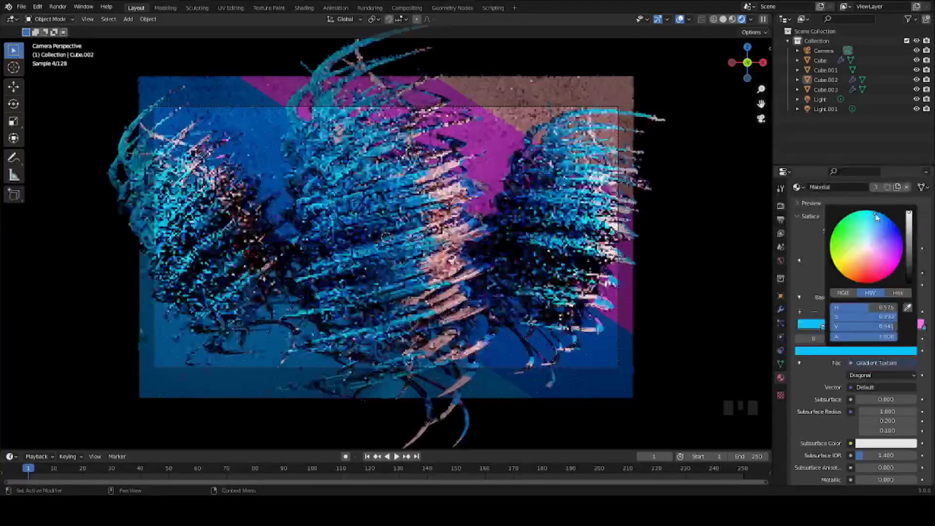
{"action": "left_click", "coordinate": [722, 226]}
{"action": "left_click", "coordinate": [606, 109]}
{"action": "key", "text": "ctrl+s"}
Try and undo a further ramp tweak, save, then open the backdrop Cube.001's Material.001.
{"action": "left_click", "coordinate": [411, 202]}
{"action": "scroll", "scroll_direction": "down", "scroll_amount": 3}
{"action": "left_click_drag", "start_coordinate": [862, 323], "coordinate": [697, 267]}
{"action": "key", "text": "ctrl+z"}
{"action": "key", "text": "ctrl+s"}
{"action": "left_click", "coordinate": [608, 111]}
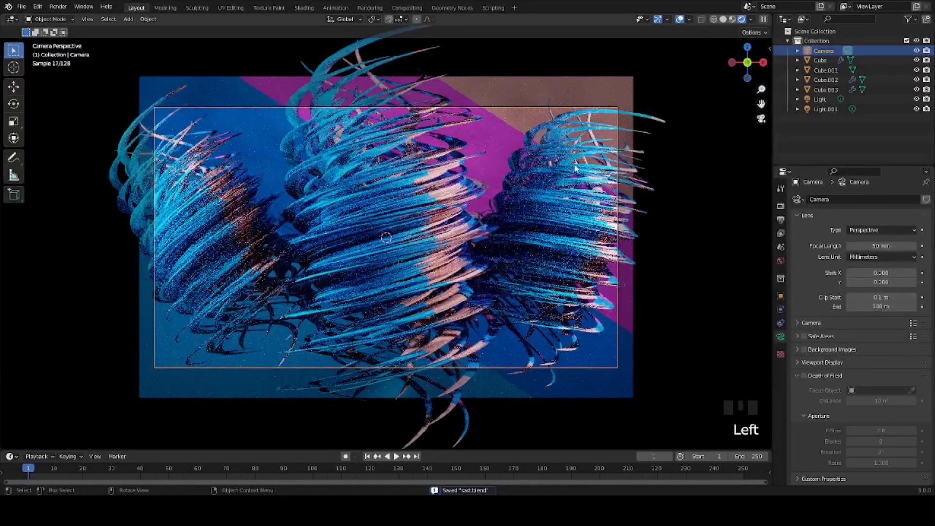
{"action": "left_click", "coordinate": [605, 91]}
{"action": "left_click", "coordinate": [708, 81]}
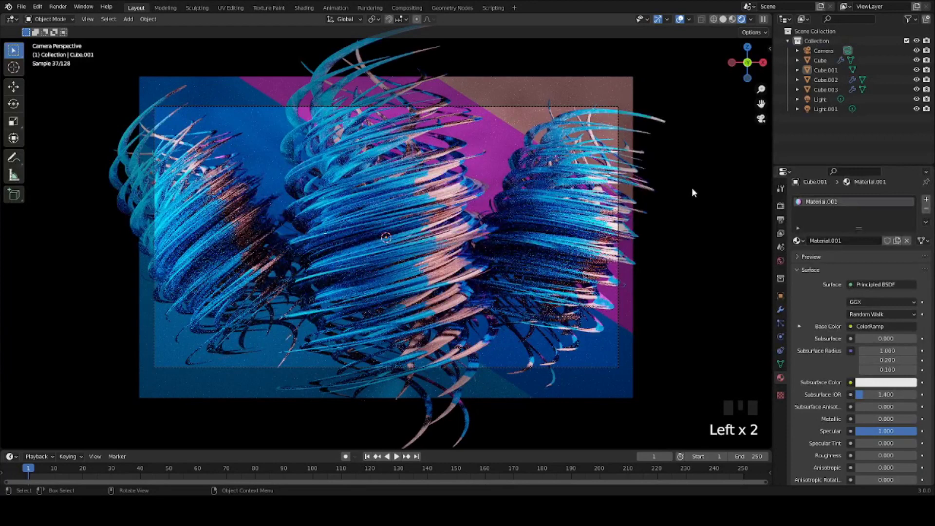
{"action": "left_click", "coordinate": [505, 128]}
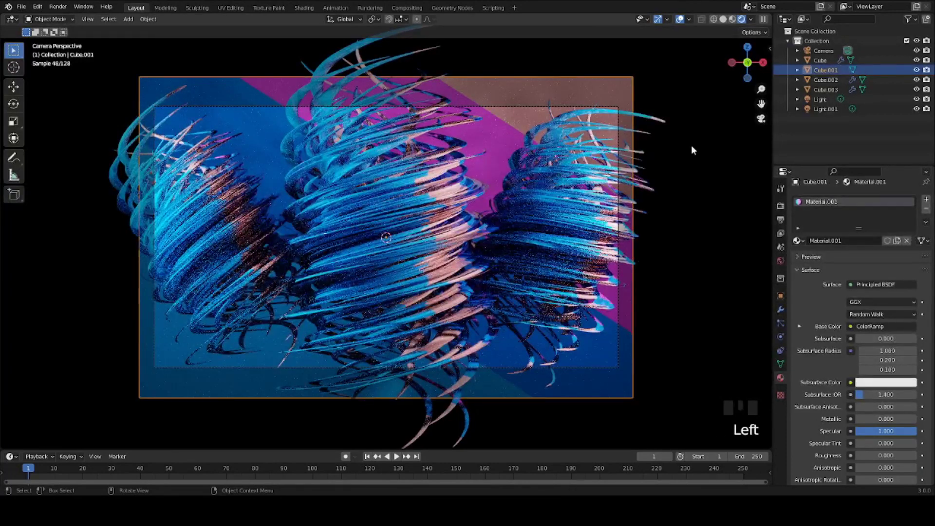
{"action": "key", "text": "ctrl+s"}
{"action": "left_click", "coordinate": [614, 108]}
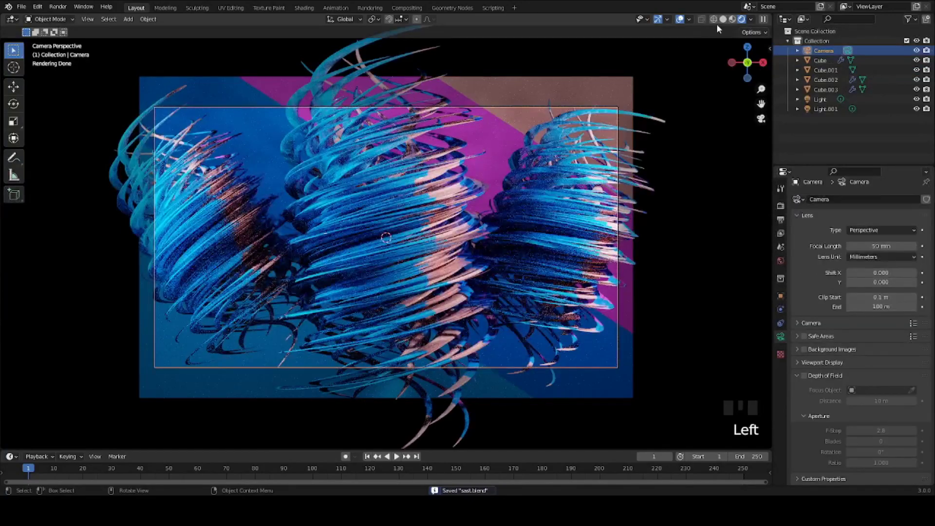
{"action": "scroll", "scroll_direction": "up", "scroll_amount": 3}
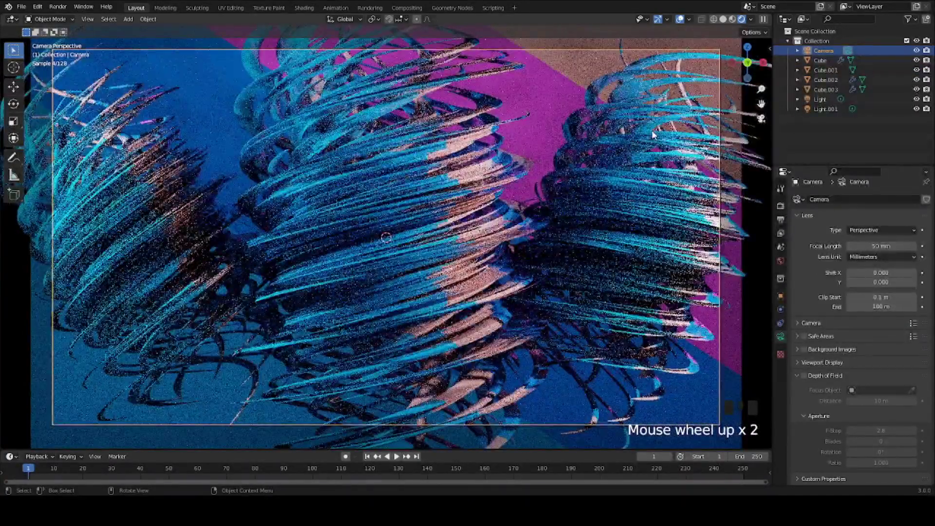
{"action": "left_click", "coordinate": [763, 258]}
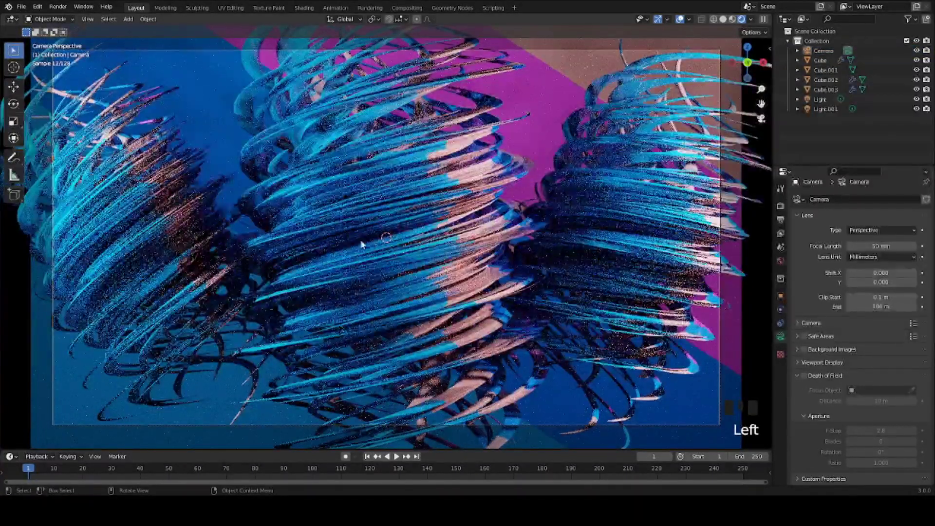